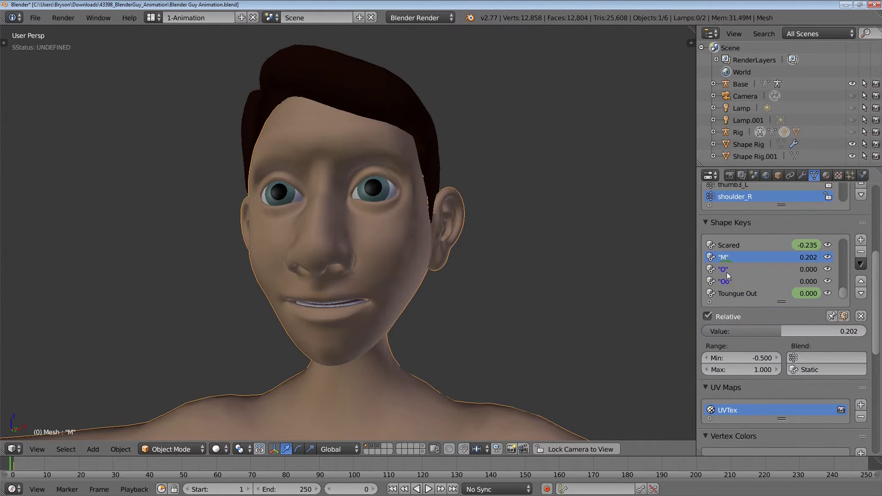
Finish the shape-key demo and load Blender's default startup scene with the cube
{"action": "left_click", "coordinate": [721, 389]}
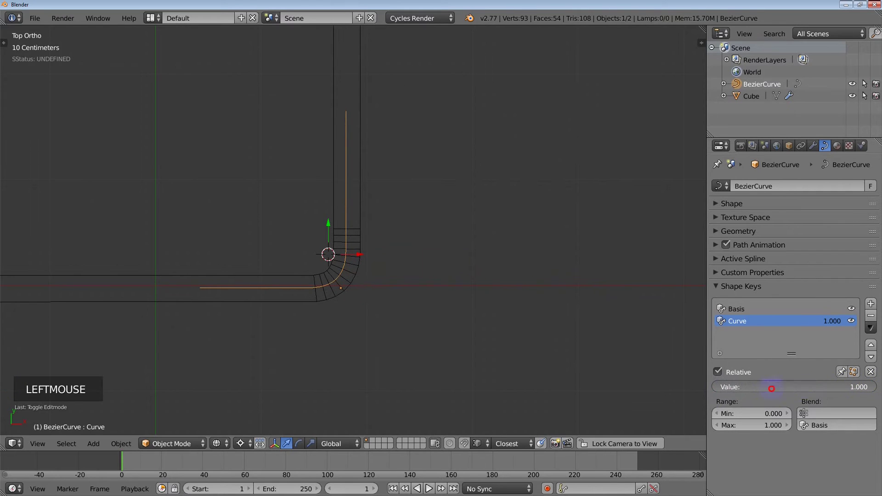
{"action": "key", "text": "r"}
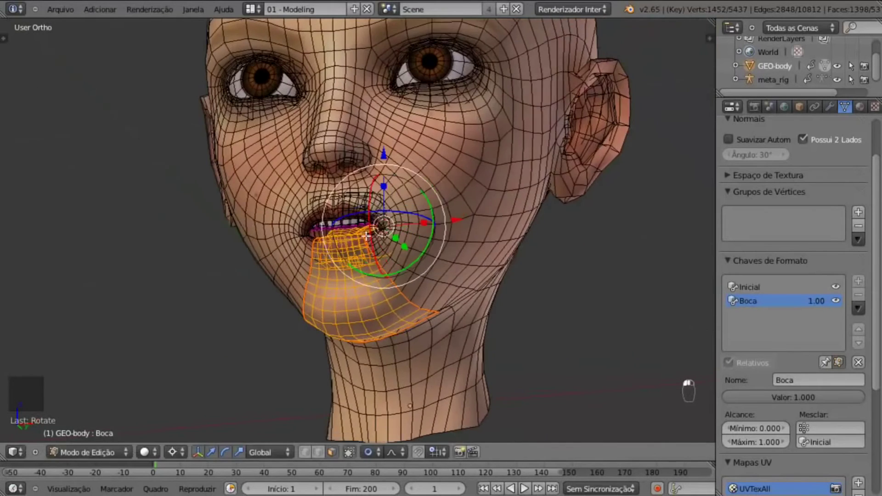
{"action": "key", "text": "KP_5"}
{"action": "key", "text": "z"}
{"action": "key", "text": "z"}
{"action": "key", "text": "Tab"}
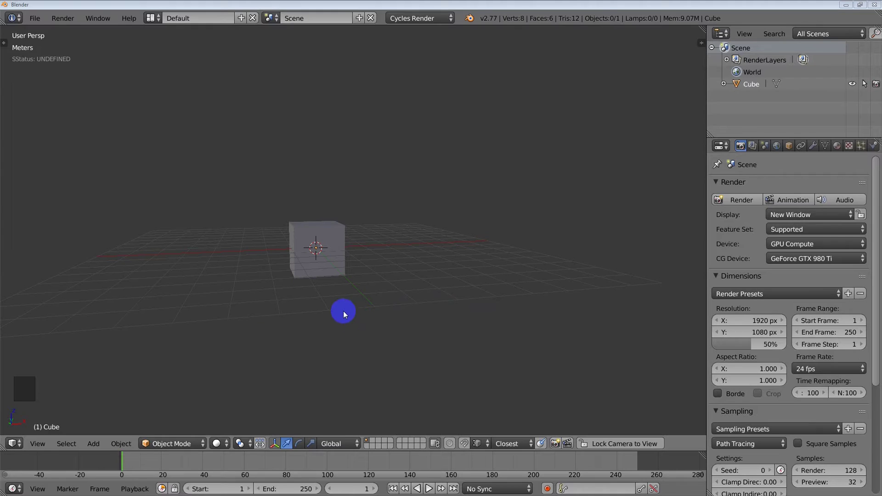
Select the cube and orbit around it to inspect it
{"action": "middle_click", "coordinate": [338, 292]}
{"action": "right_click", "coordinate": [341, 242]}
{"action": "scroll", "scroll_direction": "up", "scroll_amount": 3}
{"action": "middle_click", "coordinate": [393, 268]}
{"action": "middle_click", "coordinate": [441, 289]}
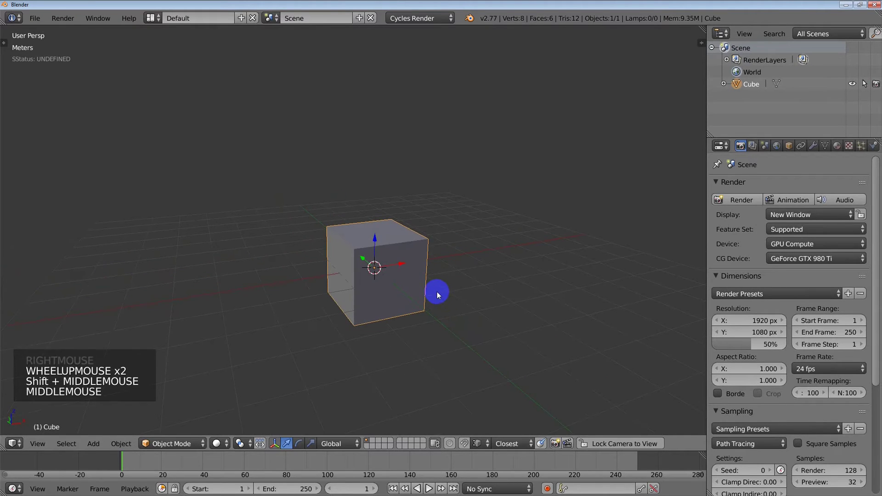
{"action": "middle_click", "coordinate": [435, 312]}
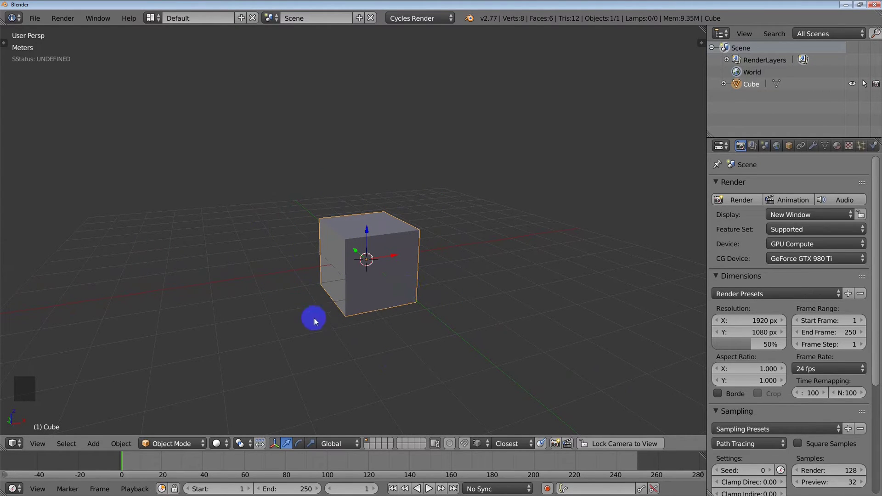
{"action": "middle_click", "coordinate": [395, 339]}
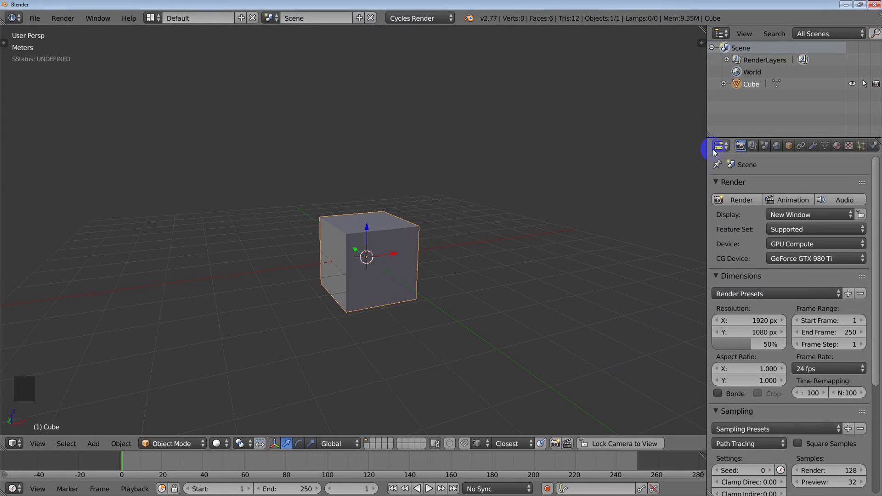
Browse the property tabs and show the cube's mesh data with the empty Shape Keys panel
{"action": "left_click", "coordinate": [829, 149]}
{"action": "left_click", "coordinate": [722, 200]}
{"action": "left_click", "coordinate": [720, 232]}
{"action": "left_click", "coordinate": [719, 304]}
{"action": "left_click", "coordinate": [721, 323]}
{"action": "left_click", "coordinate": [722, 362]}
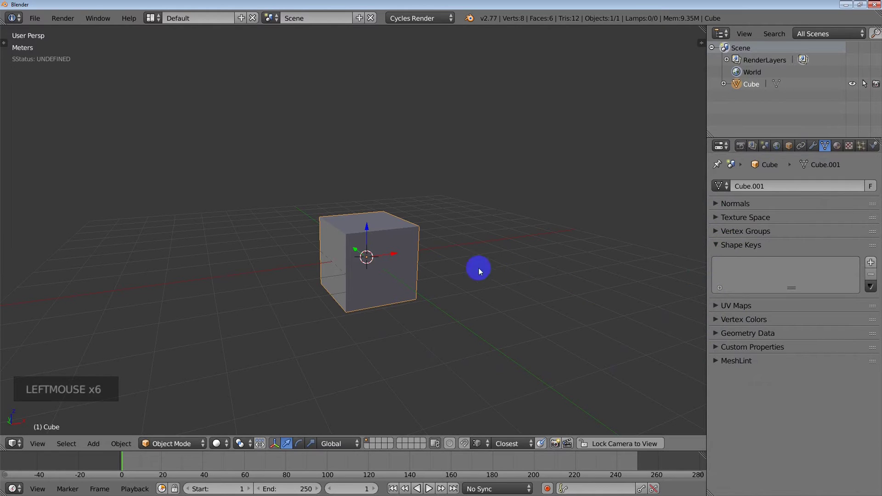
Add a Basis shape key and a second key, renaming the second to a placeholder name
{"action": "middle_click", "coordinate": [407, 302]}
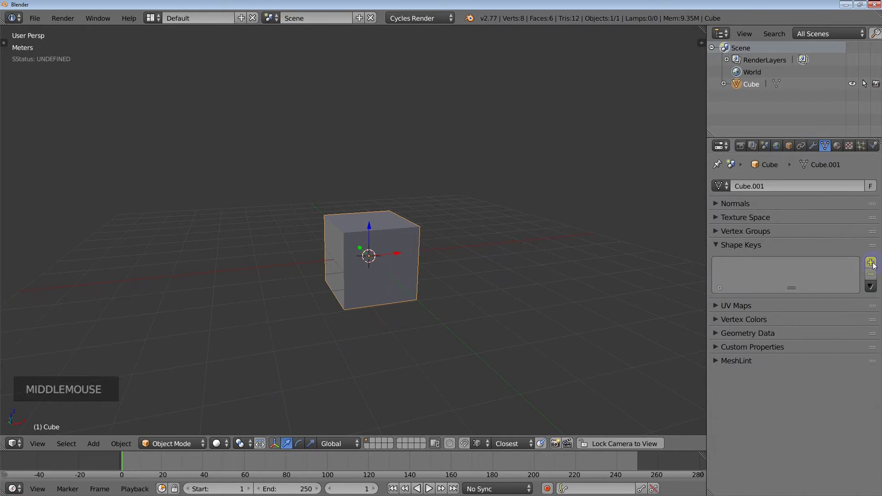
{"action": "left_click", "coordinate": [875, 264]}
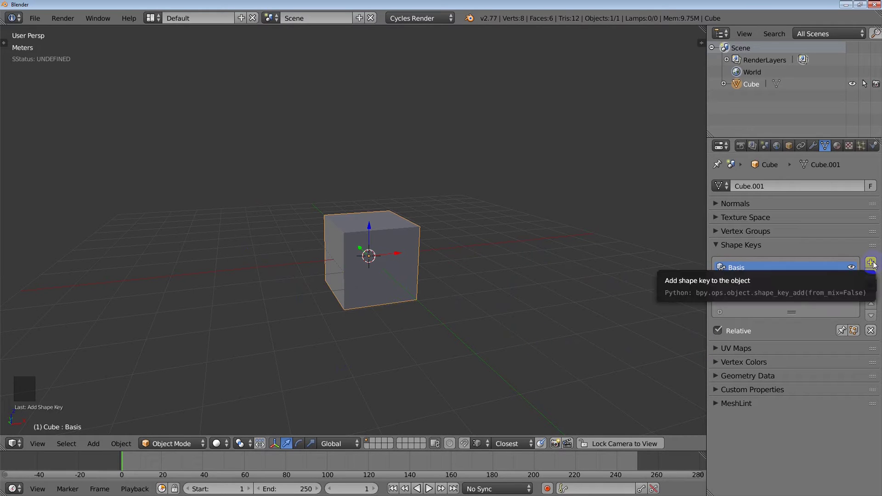
{"action": "left_click", "coordinate": [877, 265]}
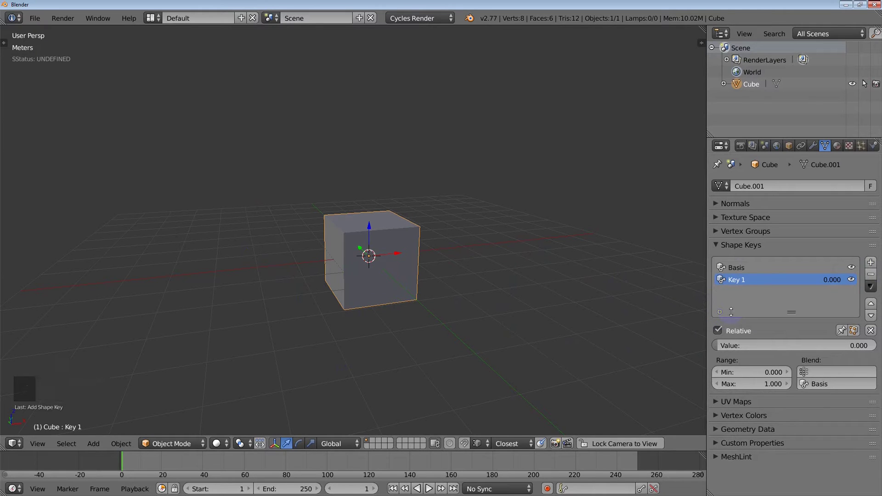
{"action": "double_click", "coordinate": [745, 281]}
{"action": "key", "text": "h"}
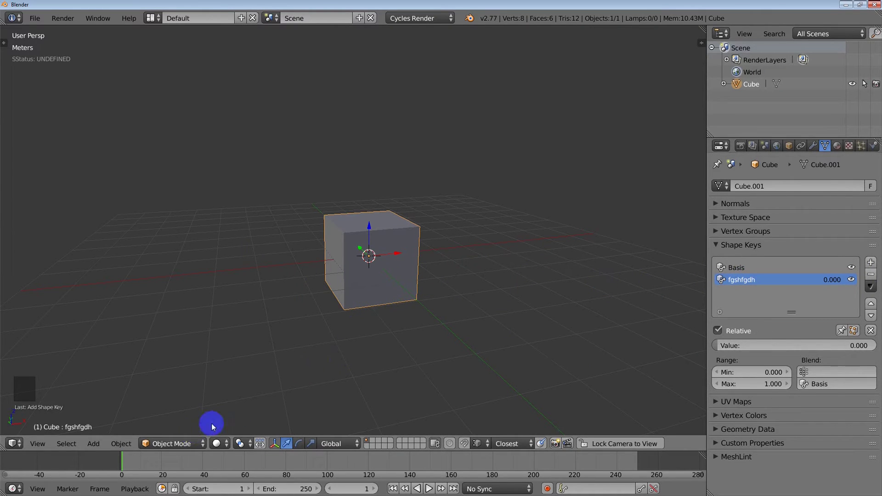
{"action": "left_click", "coordinate": [168, 447]}
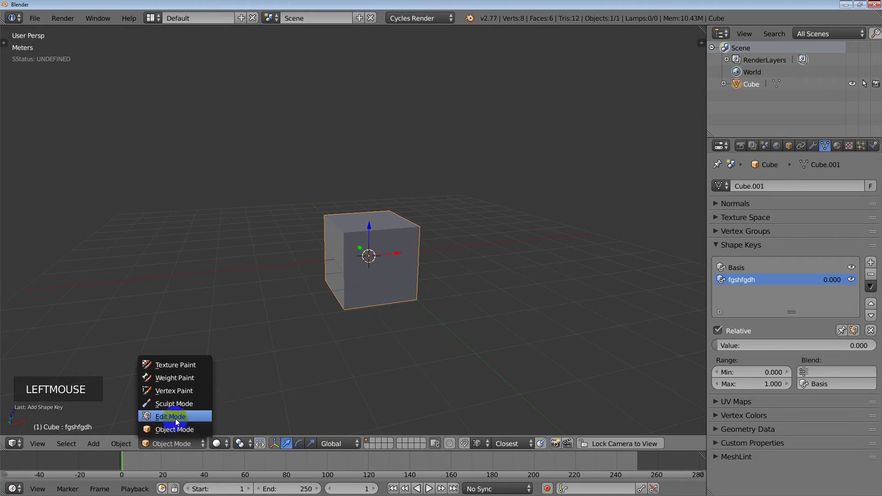
Enter Edit Mode and pull one corner vertex of the cube outward on the second shape key
{"action": "left_click", "coordinate": [177, 421]}
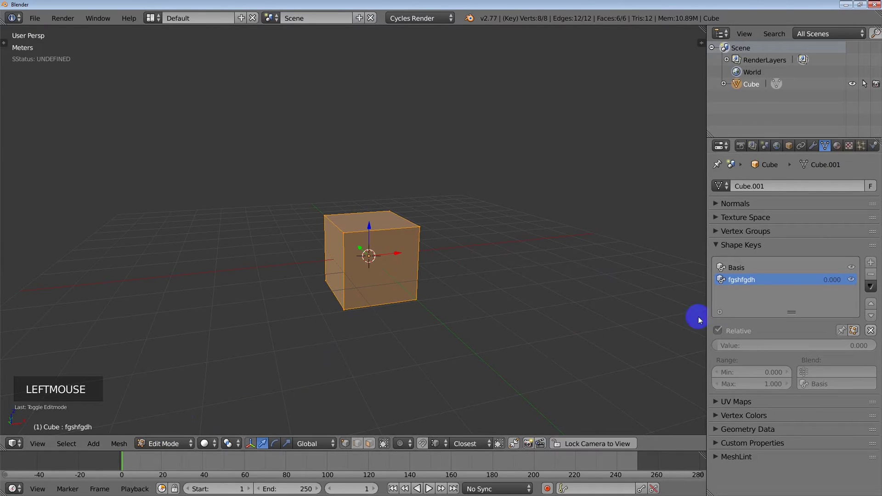
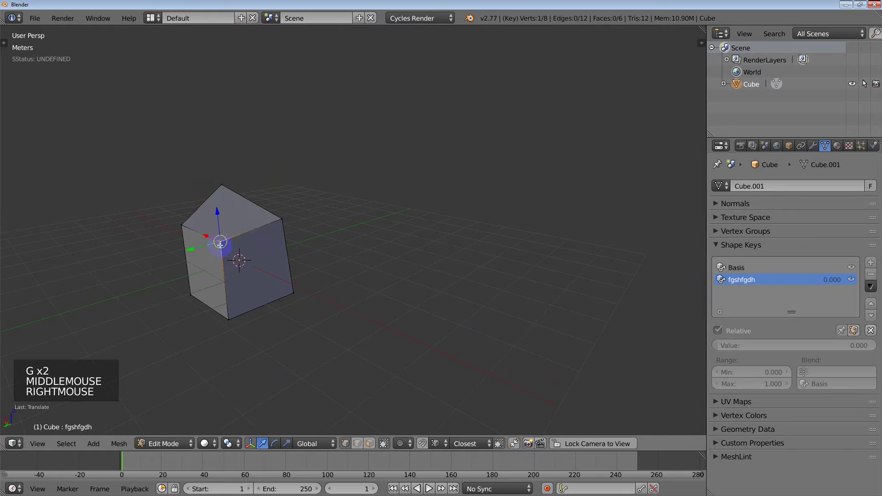
{"action": "right_click", "coordinate": [240, 315]}
{"action": "key", "text": "g"}
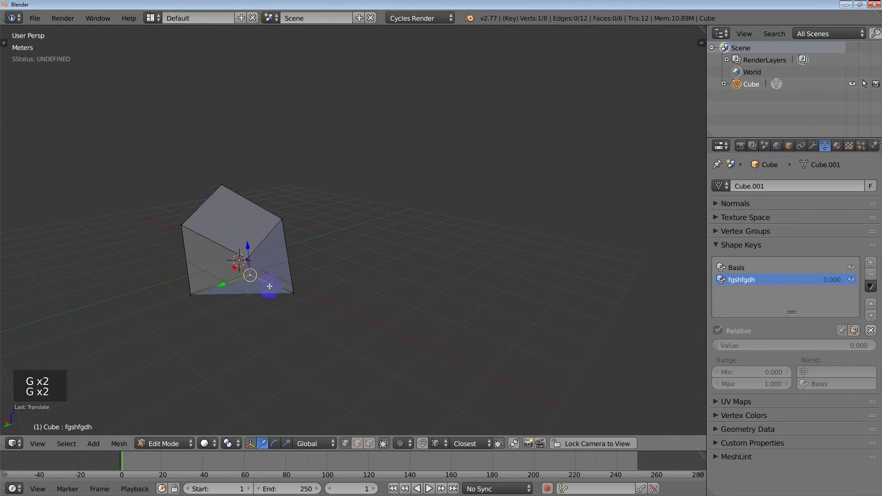
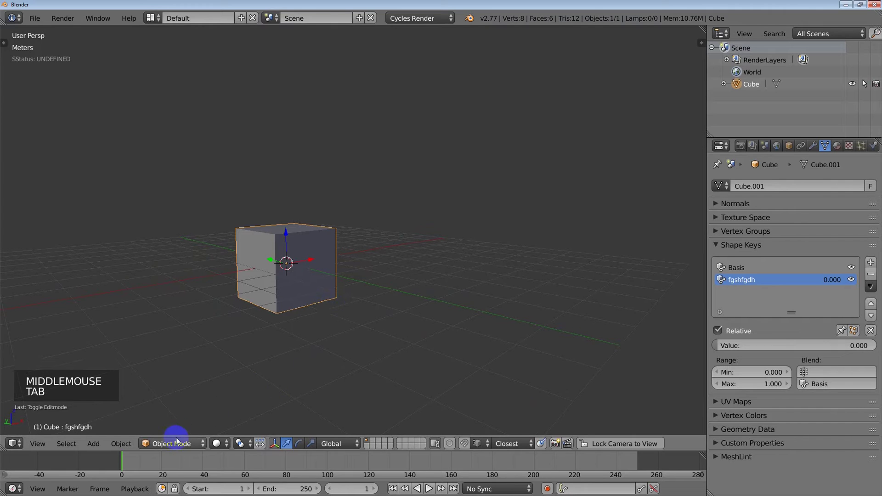
Return to Object Mode and orbit around the cube before blending the shape key
{"action": "left_click", "coordinate": [171, 442]}
{"action": "left_click", "coordinate": [174, 447]}
{"action": "middle_click", "coordinate": [399, 331]}
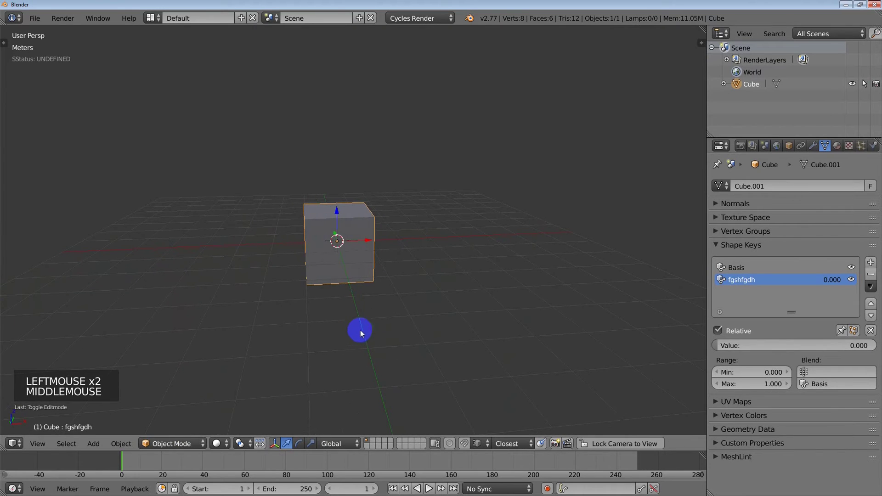
{"action": "middle_click", "coordinate": [371, 317]}
{"action": "middle_click", "coordinate": [349, 319]}
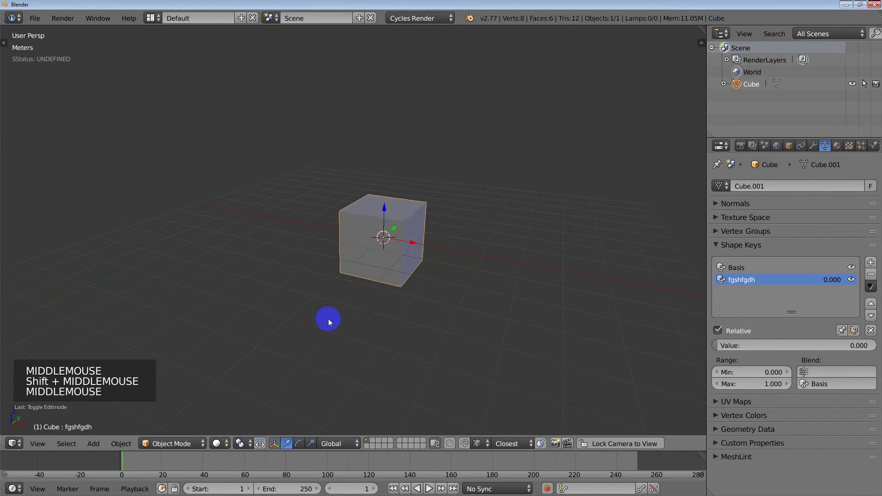
{"action": "middle_click", "coordinate": [364, 305]}
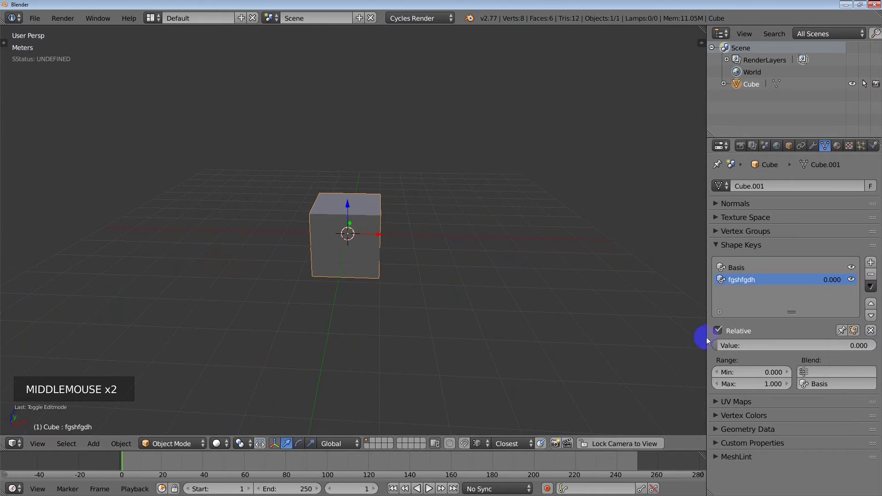
{"action": "middle_click", "coordinate": [308, 271]}
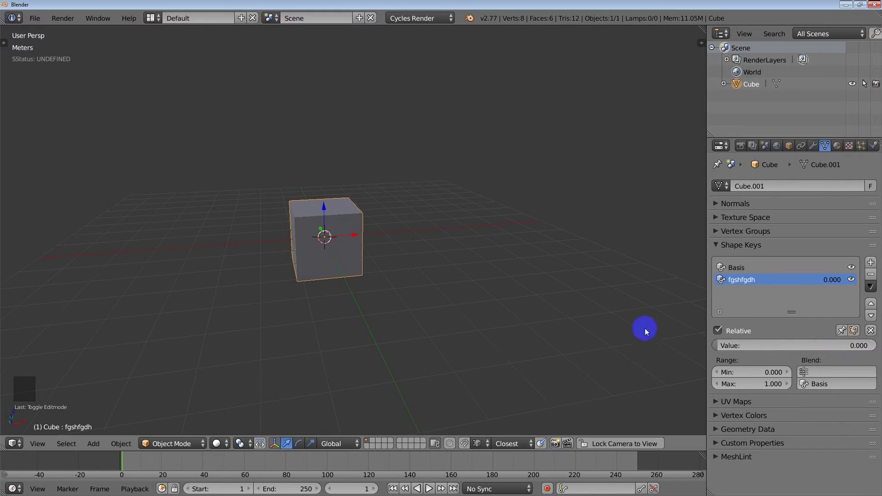
{"action": "middle_click", "coordinate": [382, 299]}
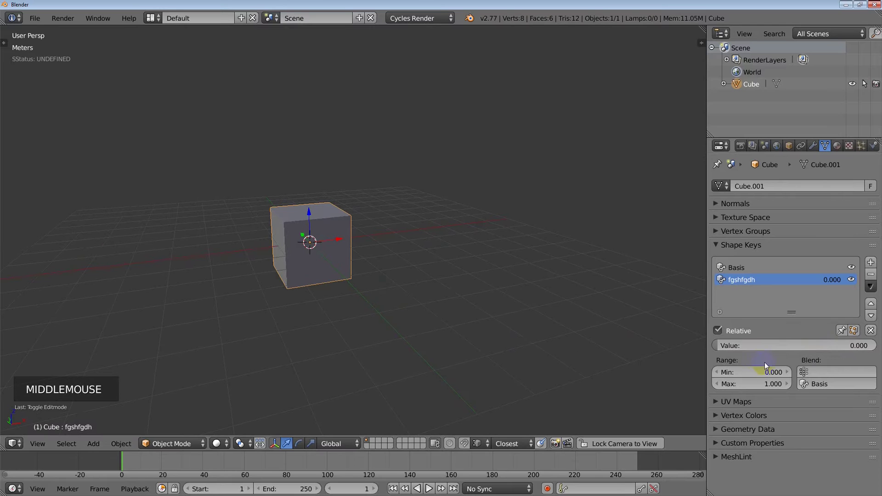
Drag the second shape key's Value up to 1.000 and back down to about 0.418
{"action": "left_click", "coordinate": [723, 347]}
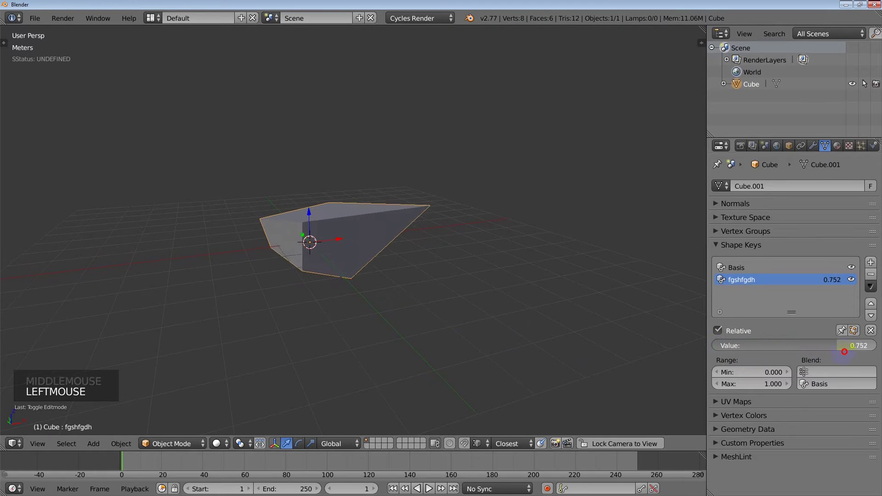
{"action": "middle_click", "coordinate": [458, 276]}
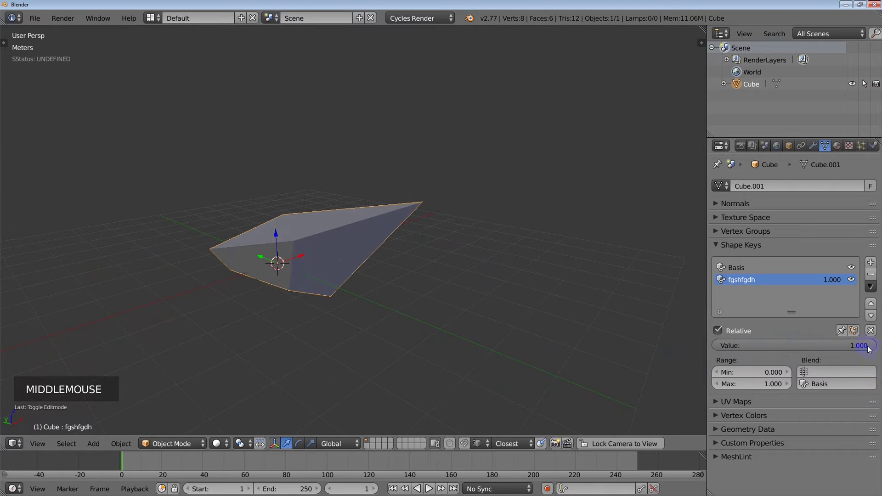
{"action": "left_click", "coordinate": [872, 348]}
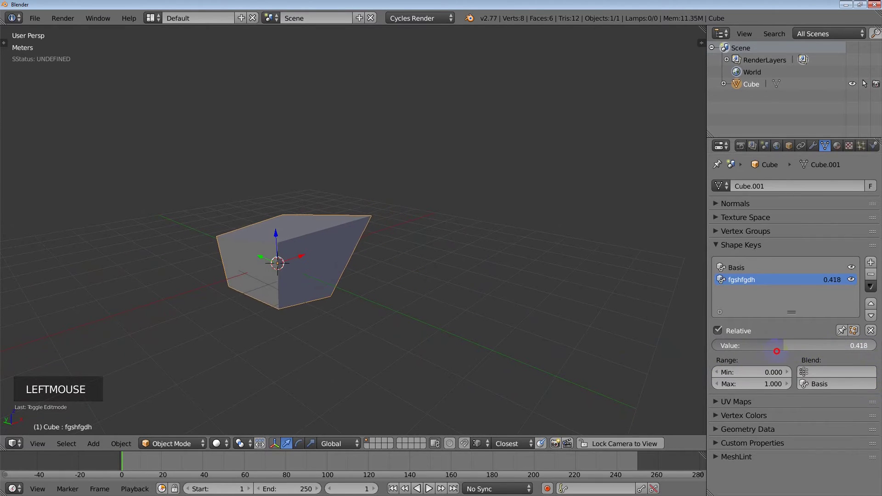
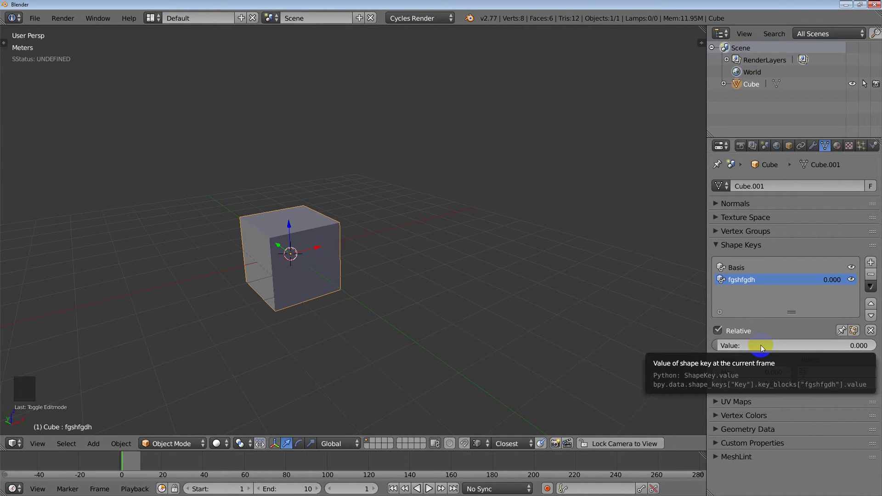
{"action": "key", "text": "i"}
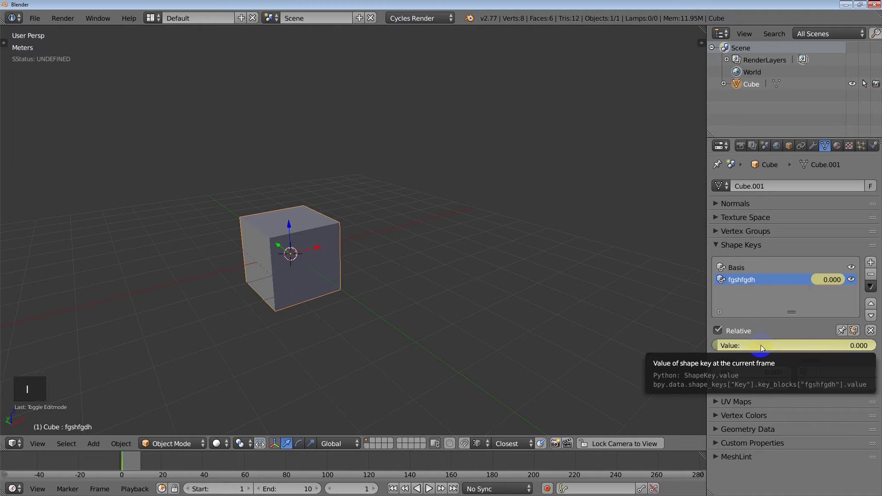
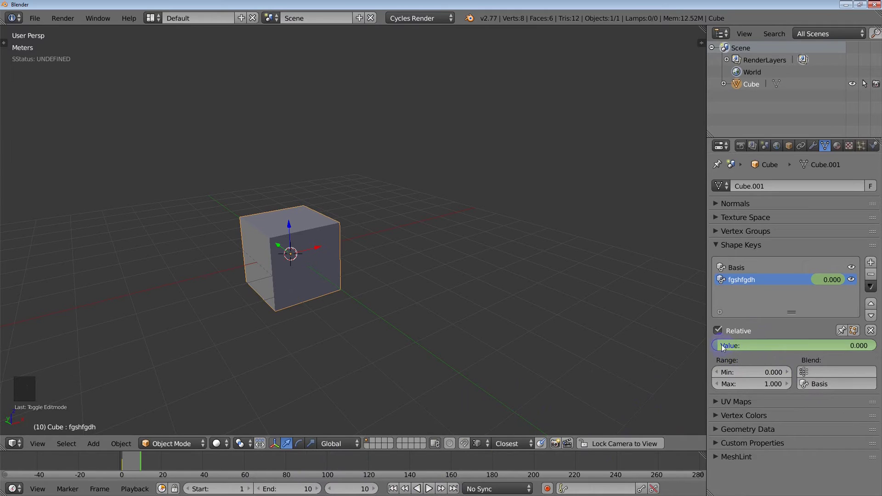
{"action": "left_click", "coordinate": [722, 345]}
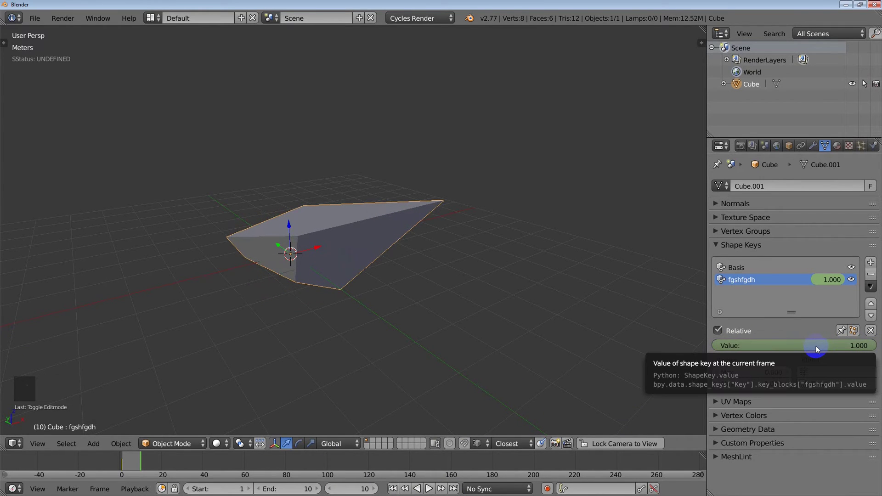
{"action": "key", "text": "i"}
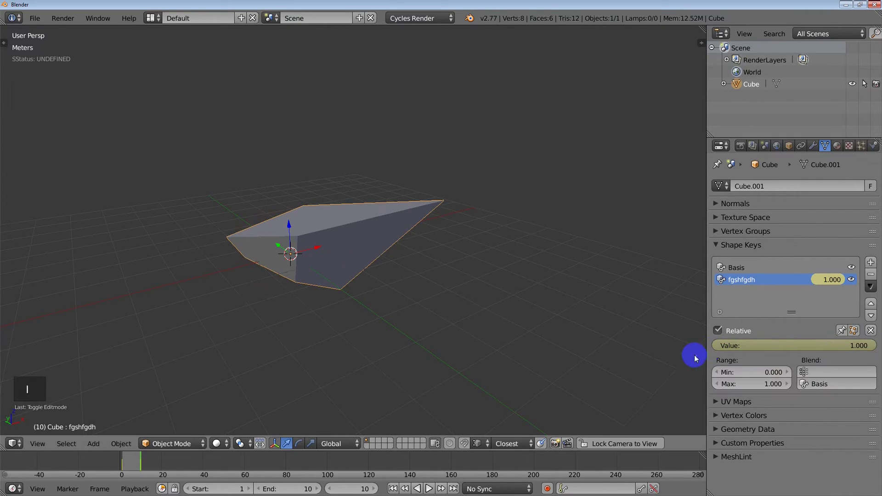
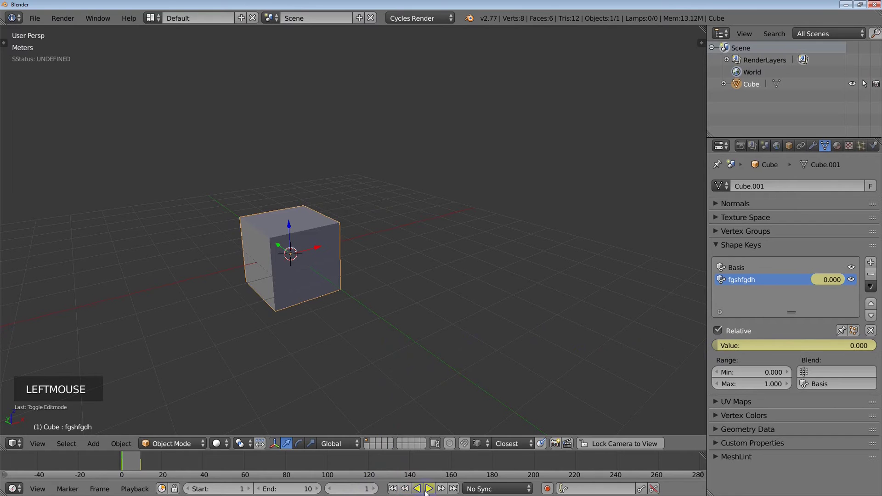
{"action": "left_click", "coordinate": [431, 490]}
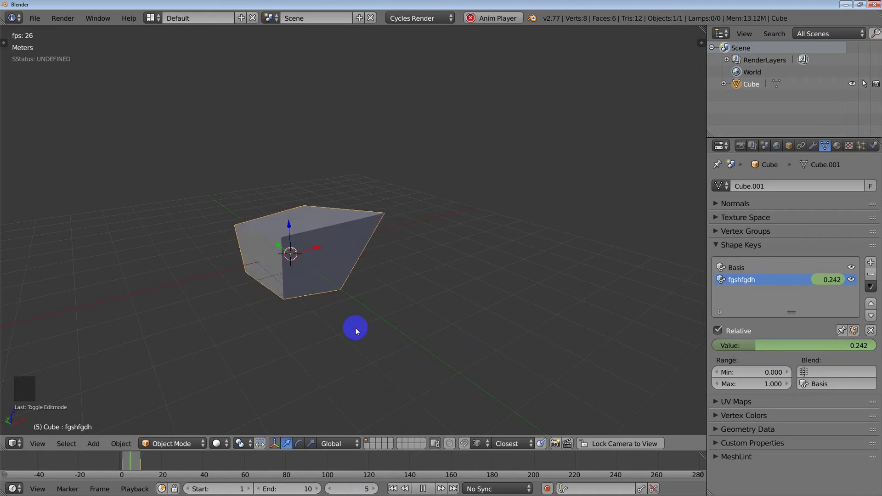
Scale the cube flat along Z and stretch it along X into a long, thin bar
{"action": "middle_click", "coordinate": [365, 305]}
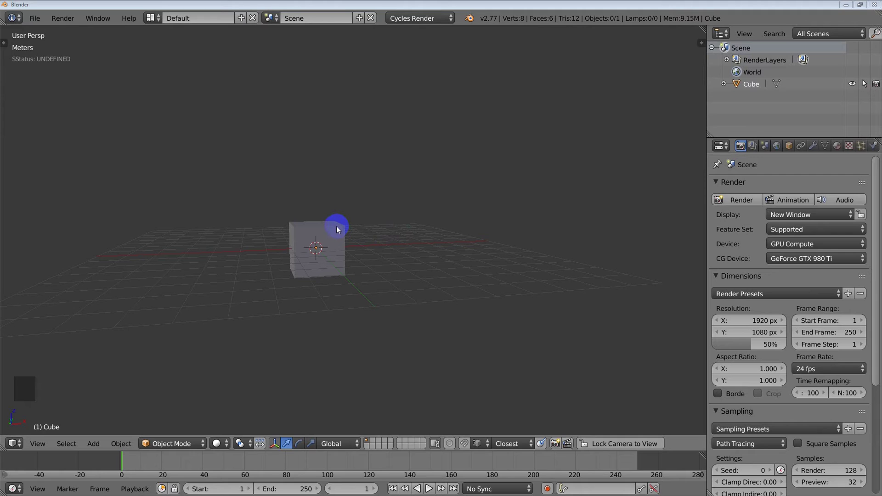
{"action": "right_click", "coordinate": [339, 228]}
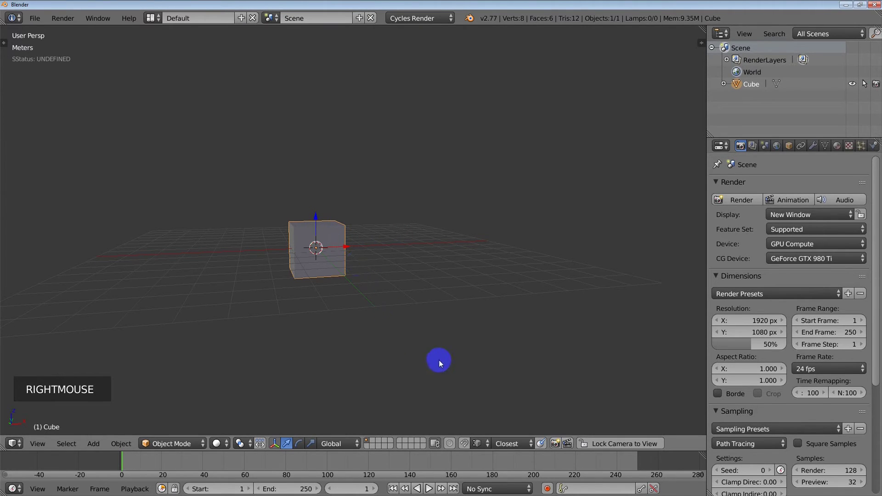
{"action": "key", "text": "s"}
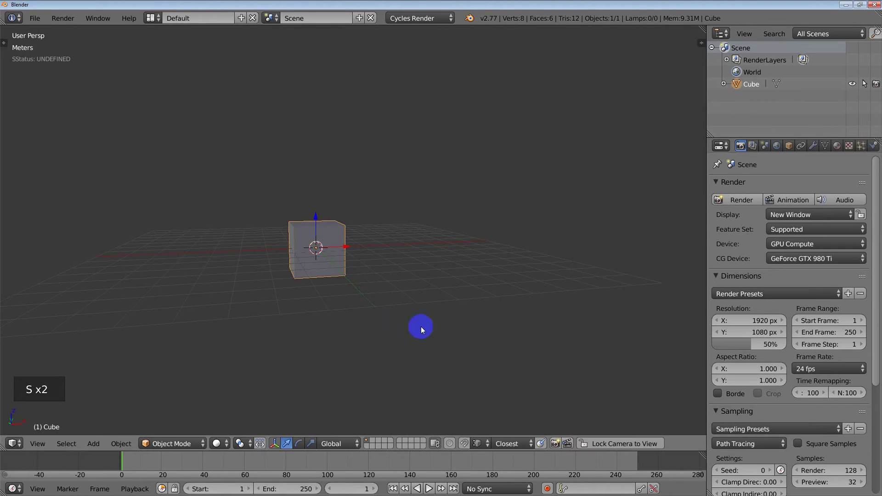
{"action": "key", "text": "s"}
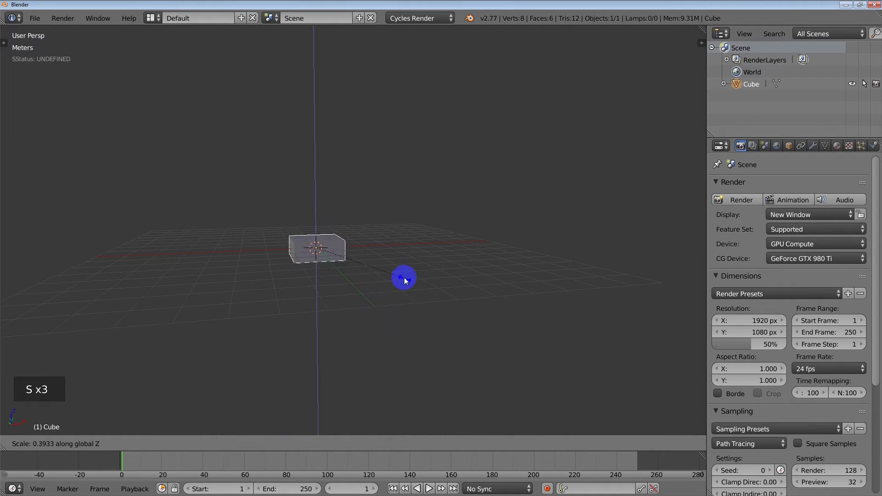
{"action": "key", "text": "s"}
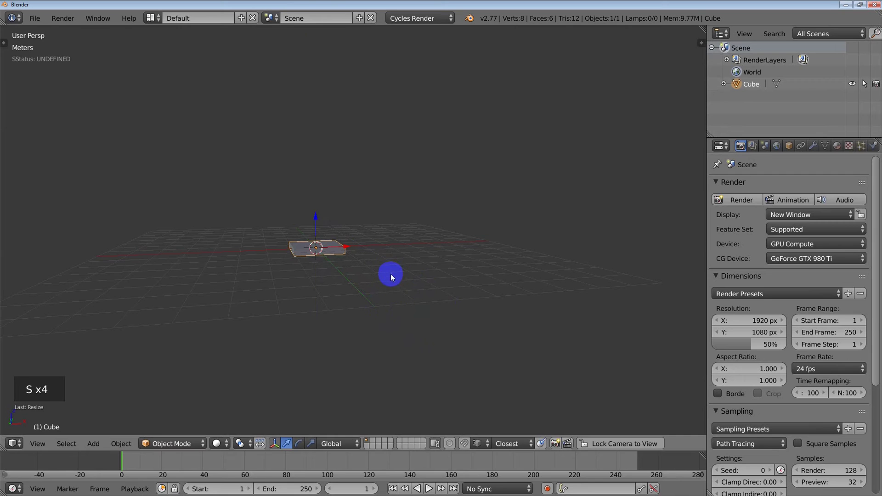
{"action": "key", "text": "s"}
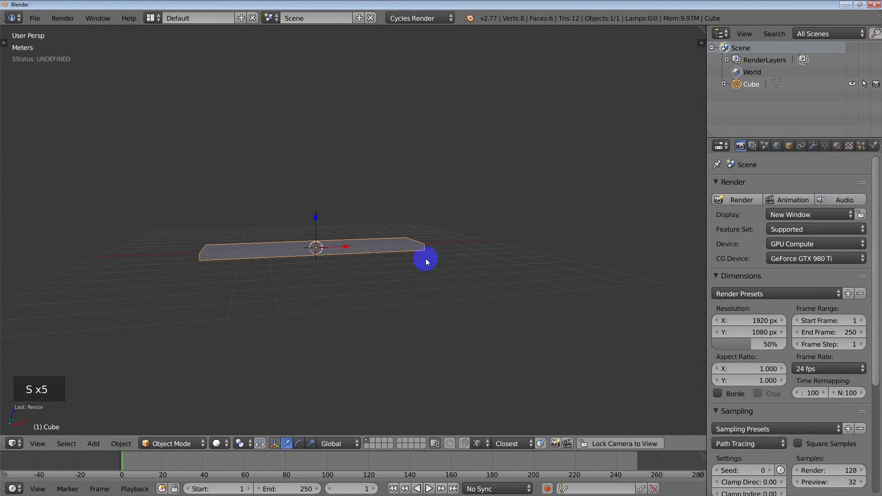
{"action": "middle_click", "coordinate": [426, 258]}
{"action": "scroll", "scroll_direction": "up", "scroll_amount": 3}
{"action": "middle_click", "coordinate": [360, 262]}
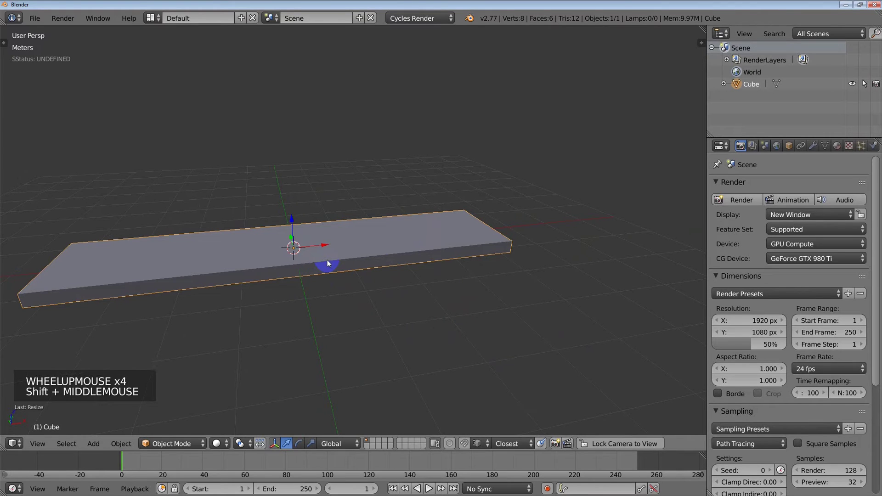
Add a loop cut across the bar, slide it right of centre and set Number of Cuts to 10
{"action": "key", "text": "Tab"}
{"action": "key", "text": "ctrl+Tab"}
{"action": "right_click", "coordinate": [366, 256]}
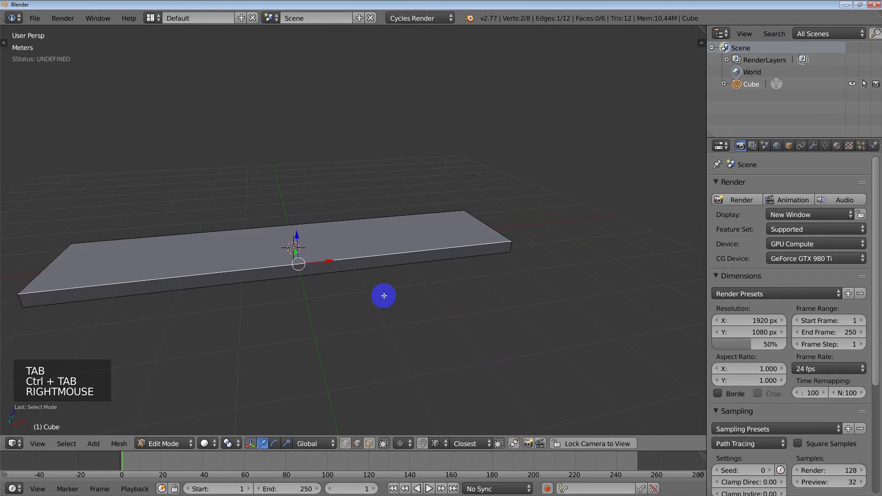
{"action": "key", "text": "ctrl+r"}
{"action": "right_click", "coordinate": [369, 248]}
{"action": "left_click", "coordinate": [369, 249]}
{"action": "key", "text": "ctrl+r"}
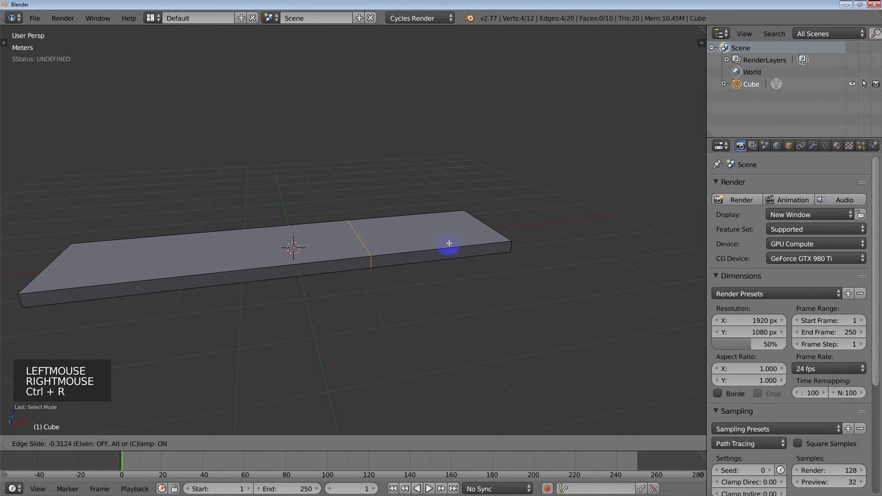
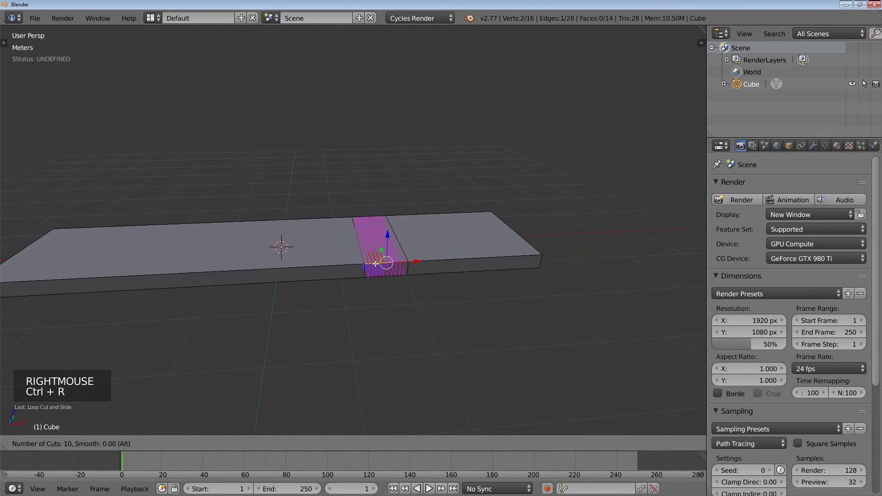
{"action": "key", "text": "a"}
Orbit and zoom out to inspect the band of ten edge loops along the bar
{"action": "middle_click", "coordinate": [382, 302]}
{"action": "scroll", "scroll_direction": "down", "scroll_amount": 3}
{"action": "middle_click", "coordinate": [394, 296]}
{"action": "scroll", "scroll_direction": "down", "scroll_amount": 3}
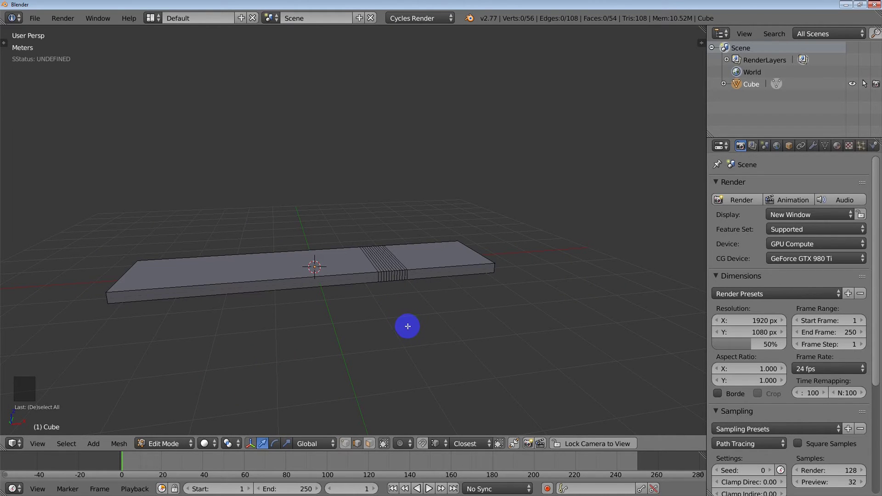
{"action": "middle_click", "coordinate": [390, 304]}
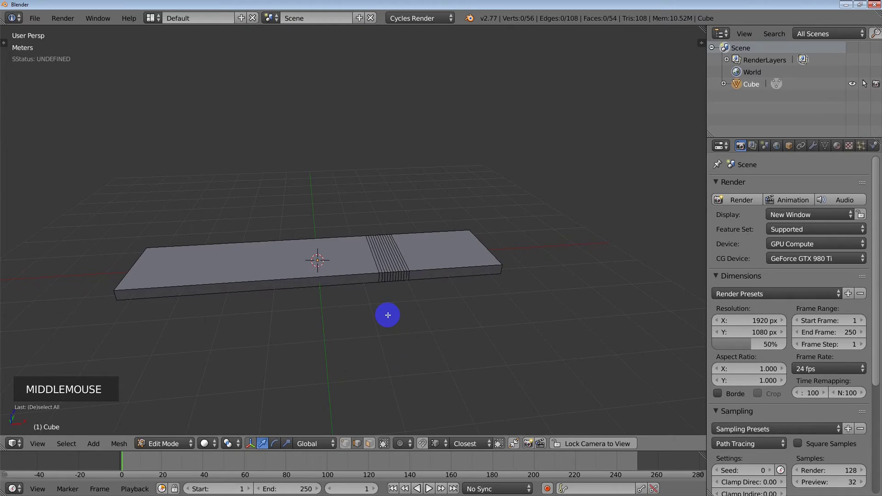
In top orthographic view, rotate the bar 90° about the global X axis and return to Edit Mode
{"action": "key", "text": "KP_7"}
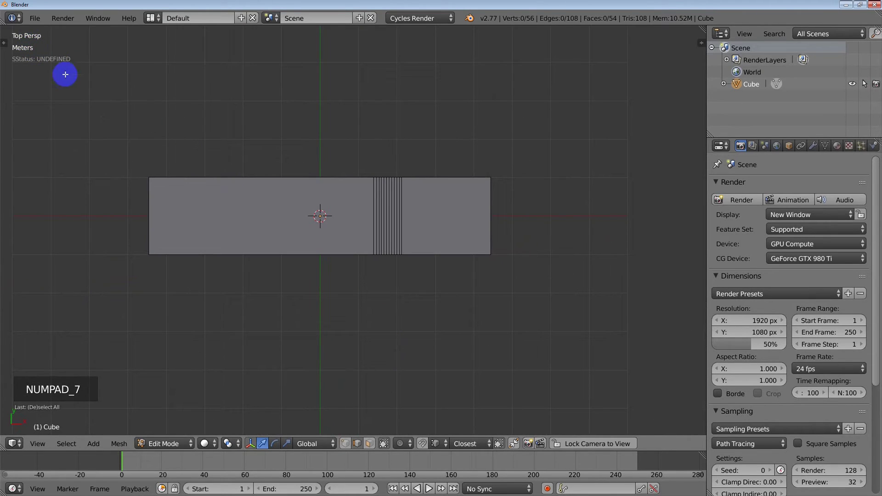
{"action": "key", "text": "KP_5"}
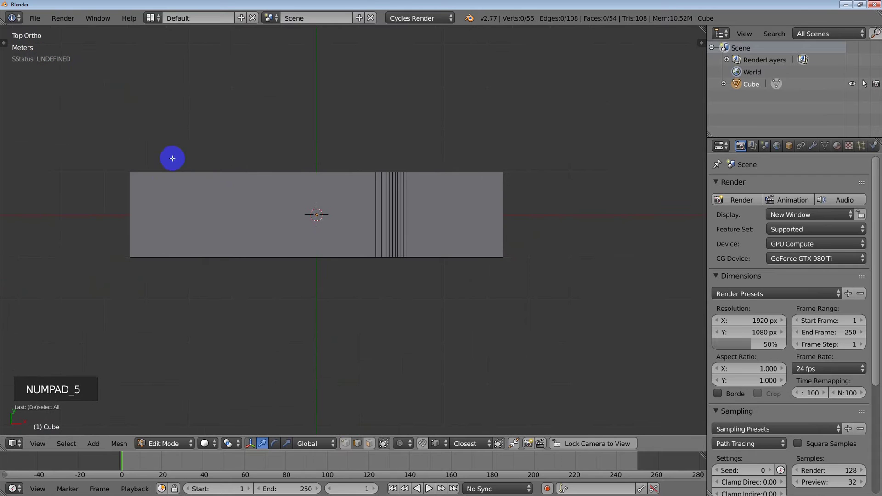
{"action": "middle_click", "coordinate": [325, 276]}
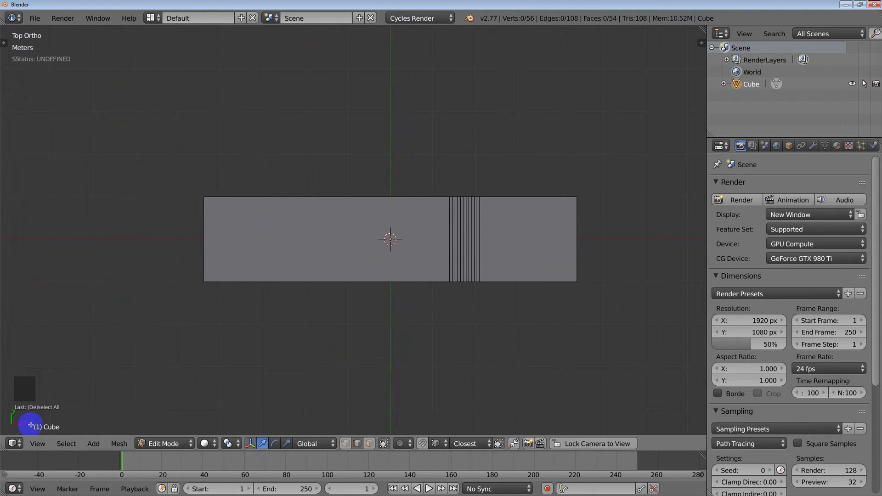
{"action": "key", "text": "Tab"}
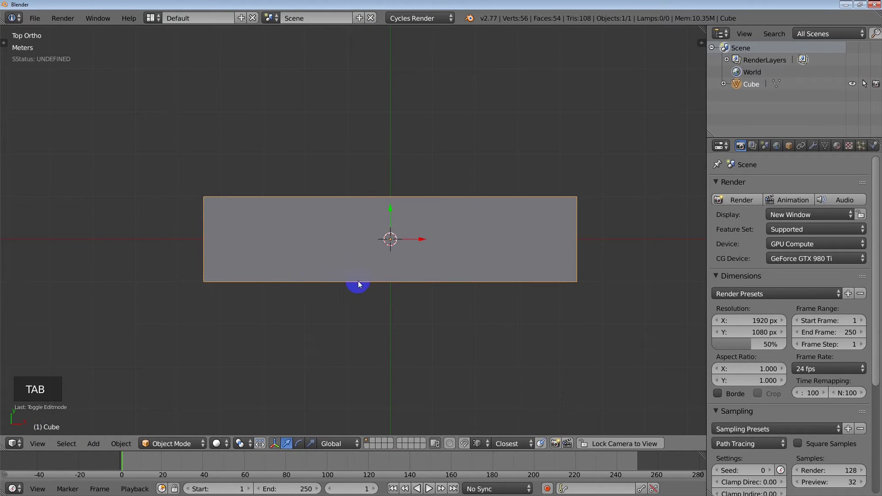
{"action": "key", "text": "r"}
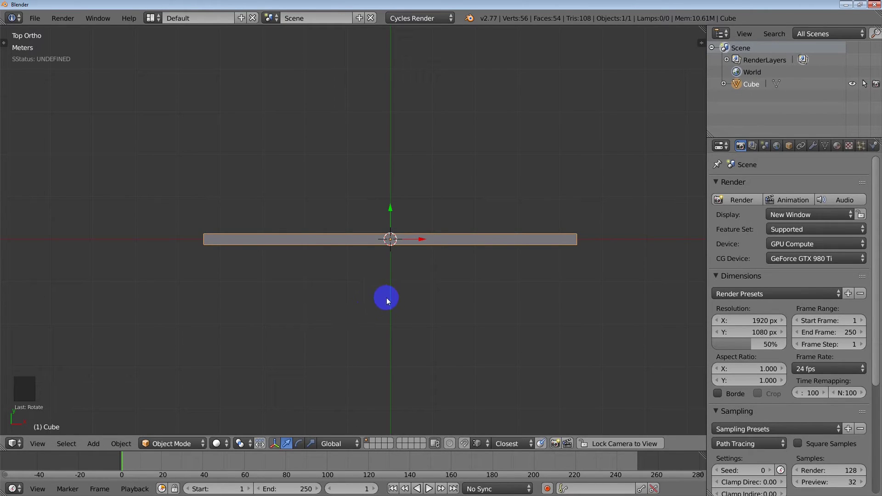
{"action": "middle_click", "coordinate": [423, 295]}
{"action": "key", "text": "Tab"}
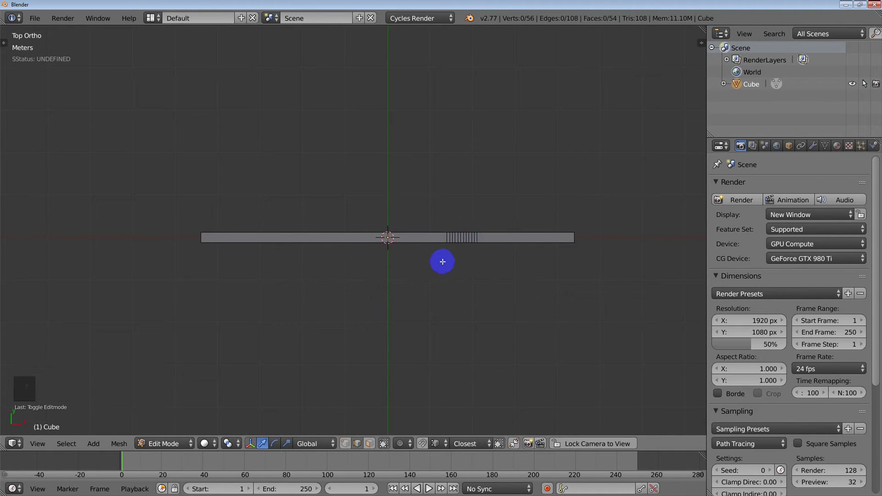
Enable Wire and Draw All Edges in the bar's Display settings so the loop band shows in Object Mode
{"action": "key", "text": "Tab"}
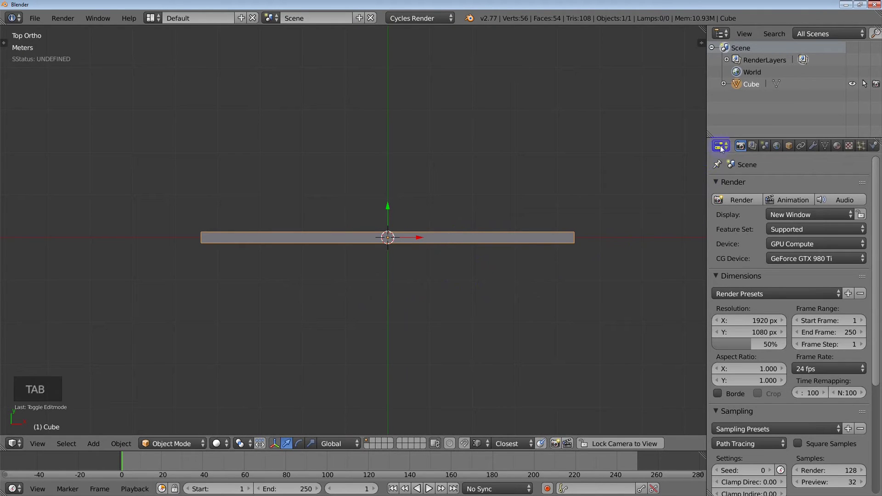
{"action": "left_click", "coordinate": [791, 148]}
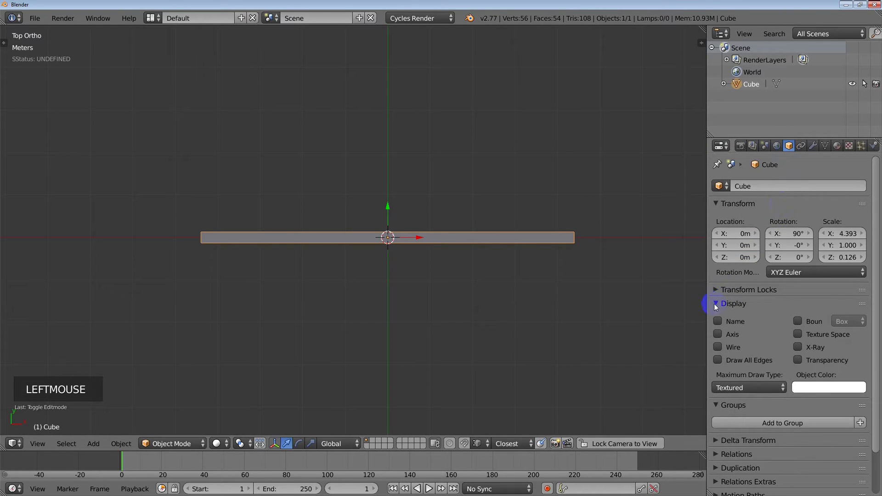
{"action": "left_click", "coordinate": [724, 349]}
{"action": "left_click", "coordinate": [721, 358]}
{"action": "left_click", "coordinate": [723, 145]}
{"action": "left_click", "coordinate": [747, 146]}
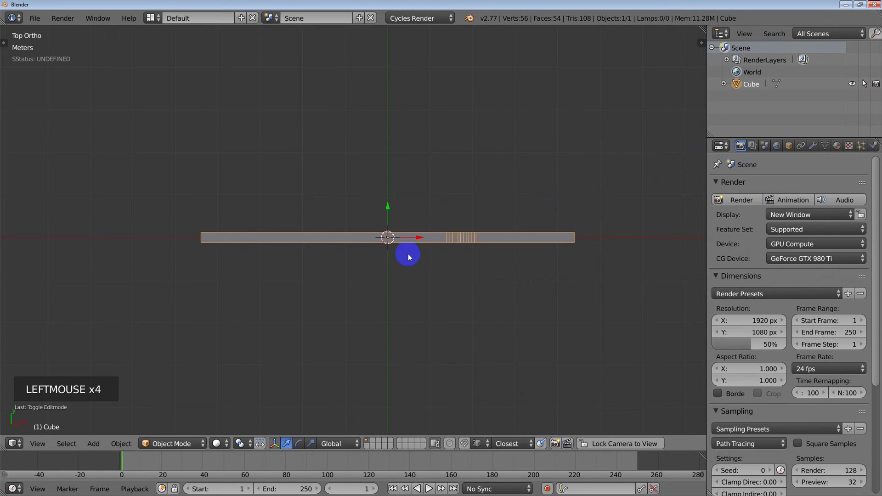
{"action": "middle_click", "coordinate": [409, 282]}
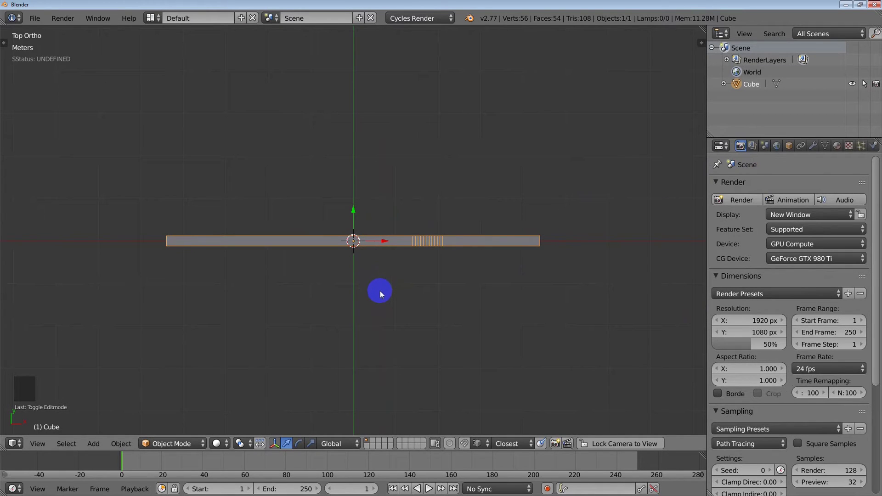
Add a Bezier curve from the Add menu and frame it beside the bar in top view
{"action": "key", "text": "shift+a"}
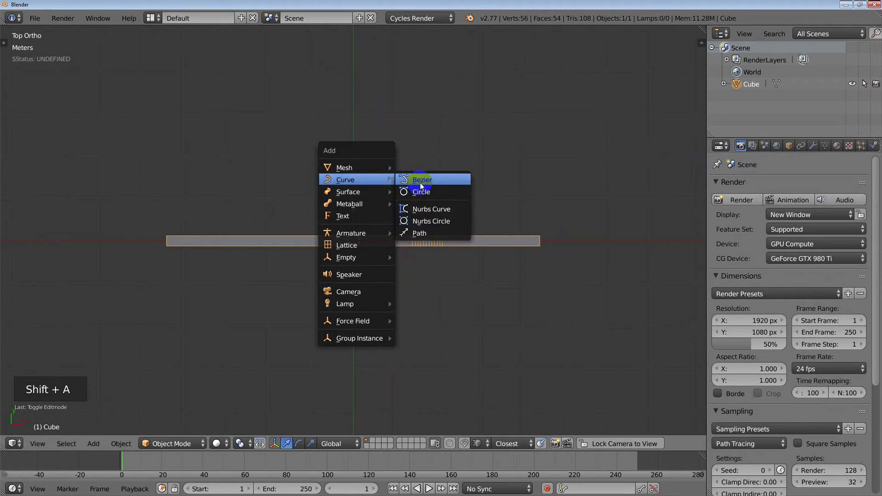
{"action": "key", "text": "z"}
{"action": "scroll", "scroll_direction": "up", "scroll_amount": 3}
{"action": "middle_click", "coordinate": [338, 245]}
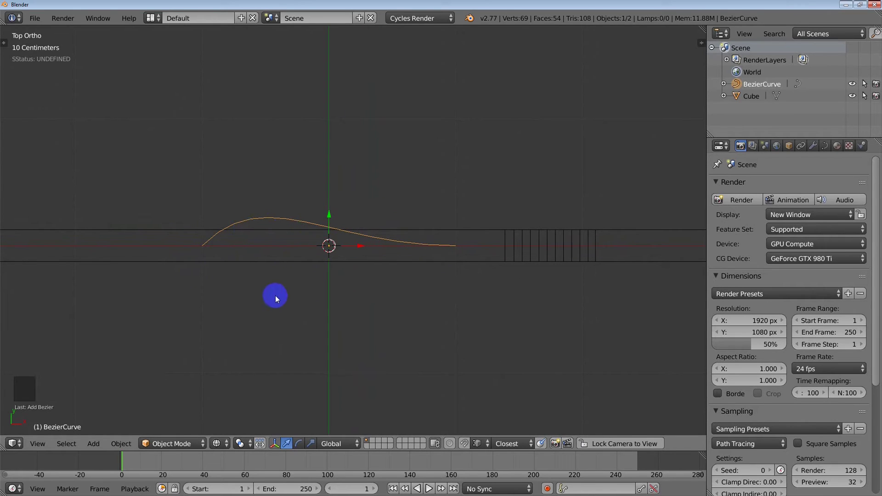
{"action": "middle_click", "coordinate": [287, 306]}
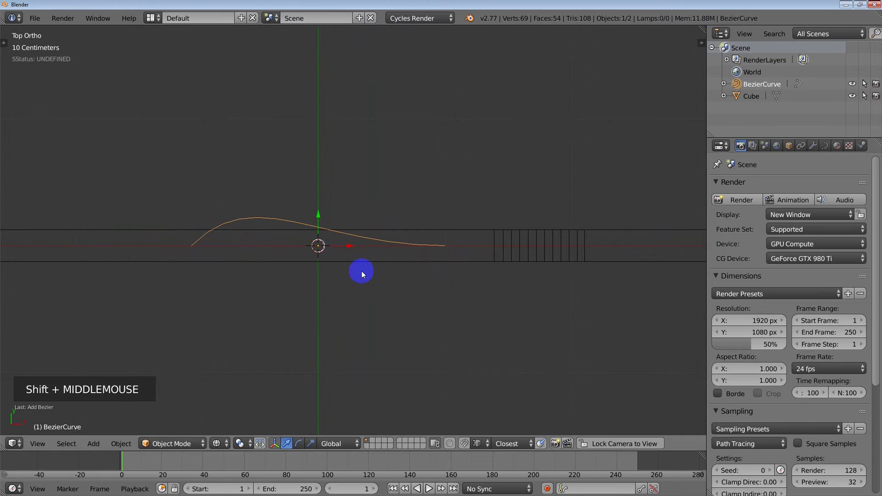
In Edit Mode, select all the curve's points and flatten them into a straight line
{"action": "key", "text": "Tab"}
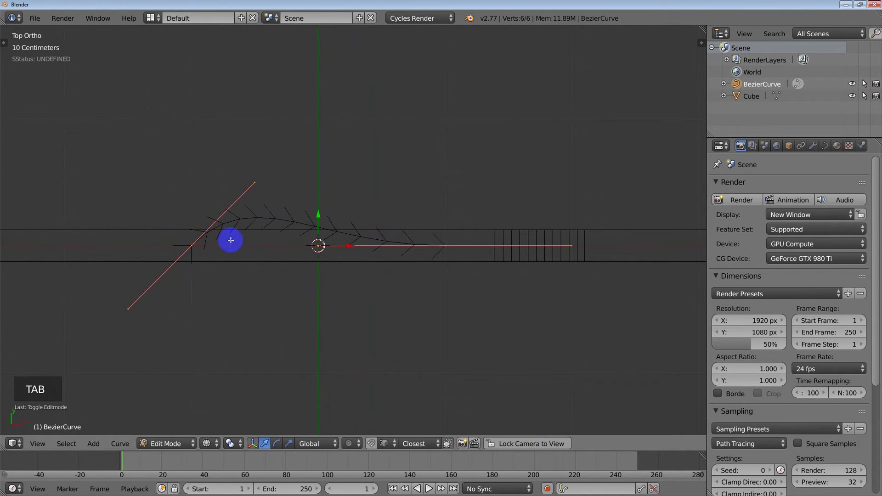
{"action": "key", "text": "a"}
{"action": "key", "text": "a"}
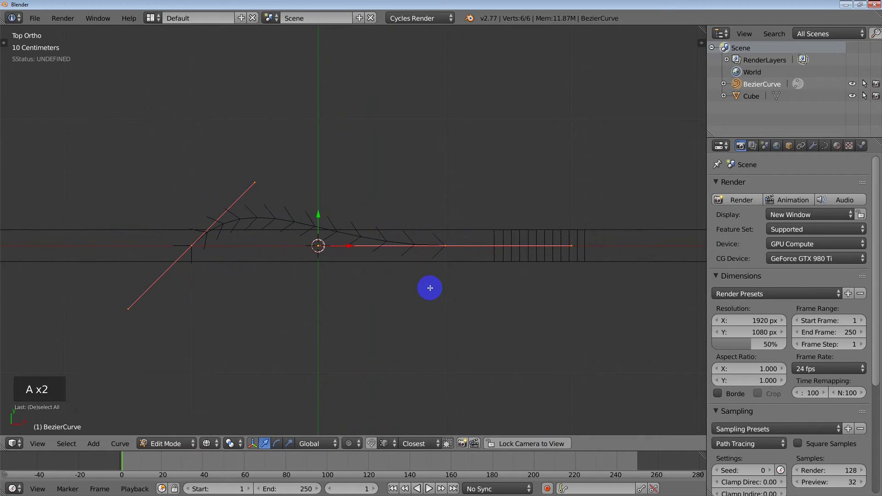
{"action": "key", "text": "s"}
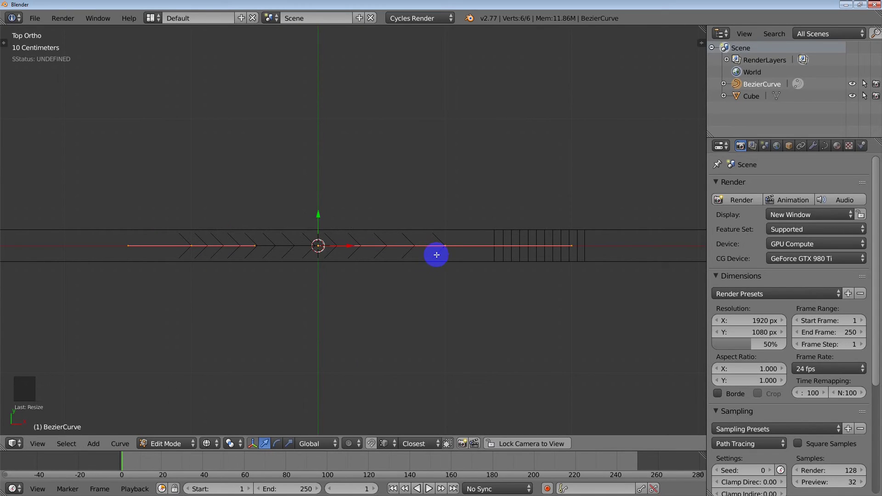
Rotate and move the curve's right end point so the curve turns into a 90° bend
{"action": "right_click", "coordinate": [437, 248]}
{"action": "middle_click", "coordinate": [442, 291]}
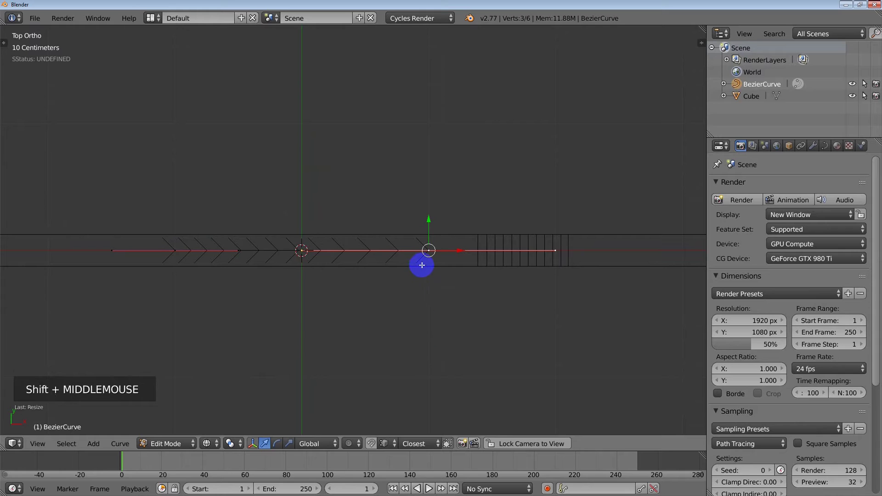
{"action": "key", "text": "r"}
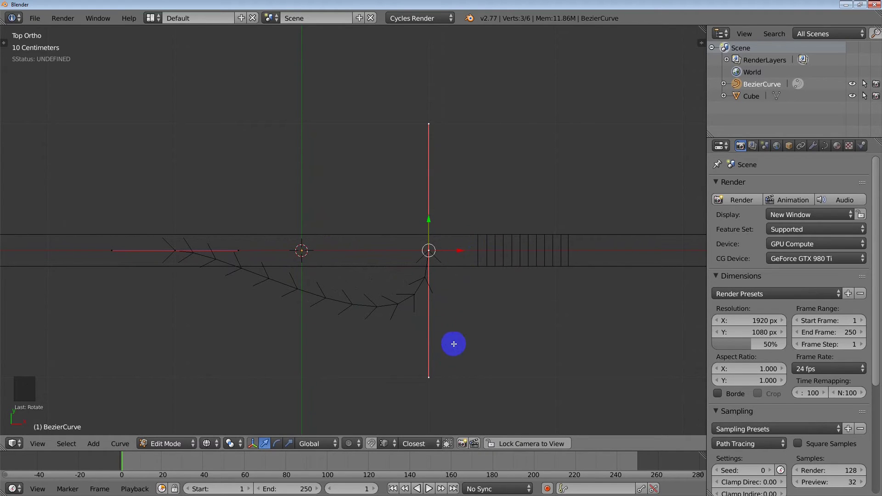
{"action": "key", "text": "g"}
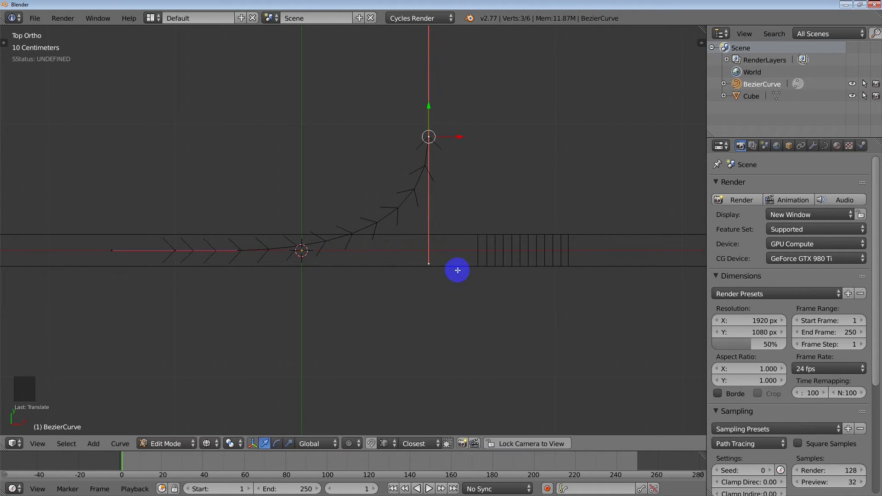
{"action": "scroll", "scroll_direction": "down", "scroll_amount": 3}
{"action": "middle_click", "coordinate": [415, 352]}
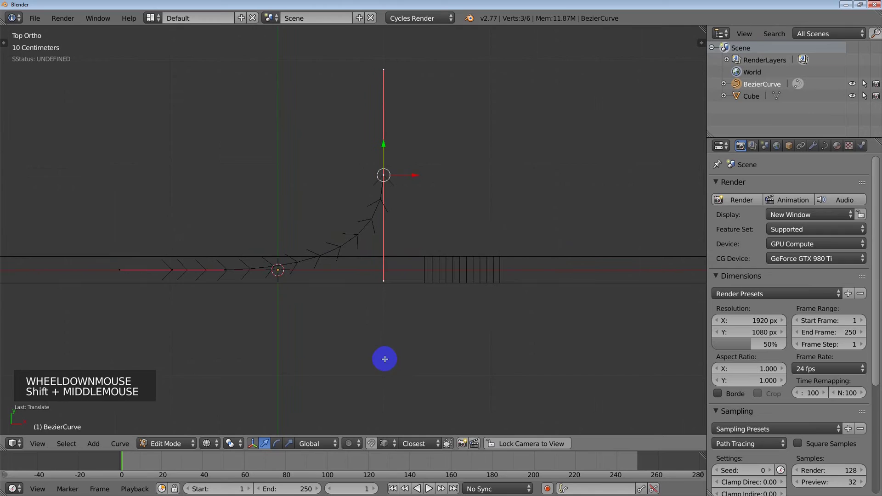
{"action": "middle_click", "coordinate": [397, 358]}
Back in Object Mode, scale the bent curve down to fit over the bar
{"action": "key", "text": "Tab"}
{"action": "scroll", "scroll_direction": "down", "scroll_amount": 3}
{"action": "middle_click", "coordinate": [333, 361]}
{"action": "key", "text": "s"}
{"action": "scroll", "scroll_direction": "up", "scroll_amount": 3}
{"action": "middle_click", "coordinate": [277, 273]}
Move the curve onto the bar, then slide its end point along X to sharpen the corner
{"action": "key", "text": "g"}
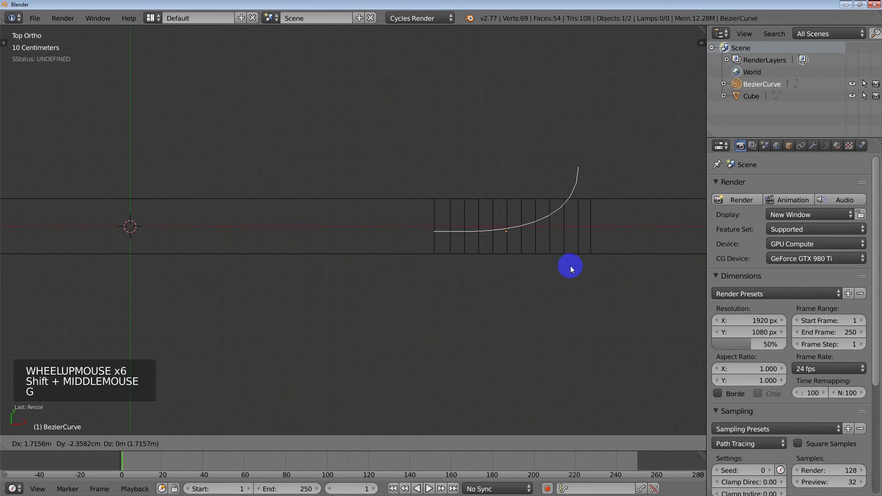
{"action": "middle_click", "coordinate": [525, 272]}
{"action": "key", "text": "Tab"}
{"action": "right_click", "coordinate": [498, 193]}
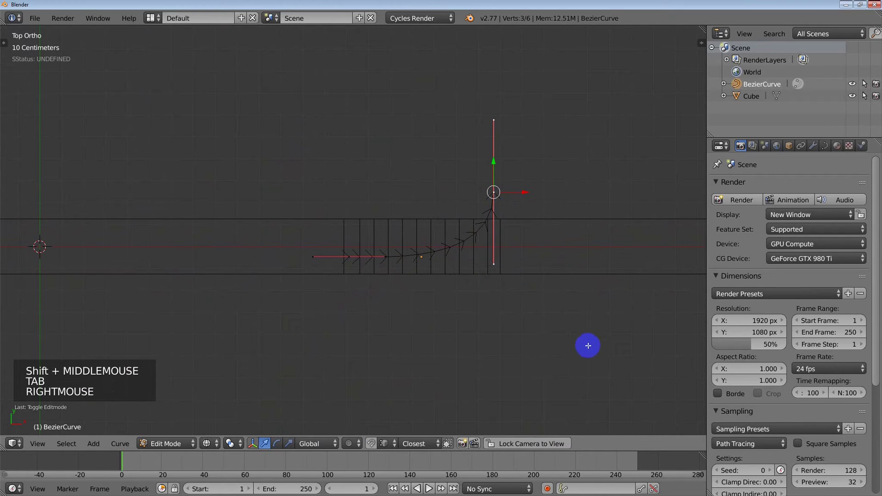
{"action": "key", "text": "g"}
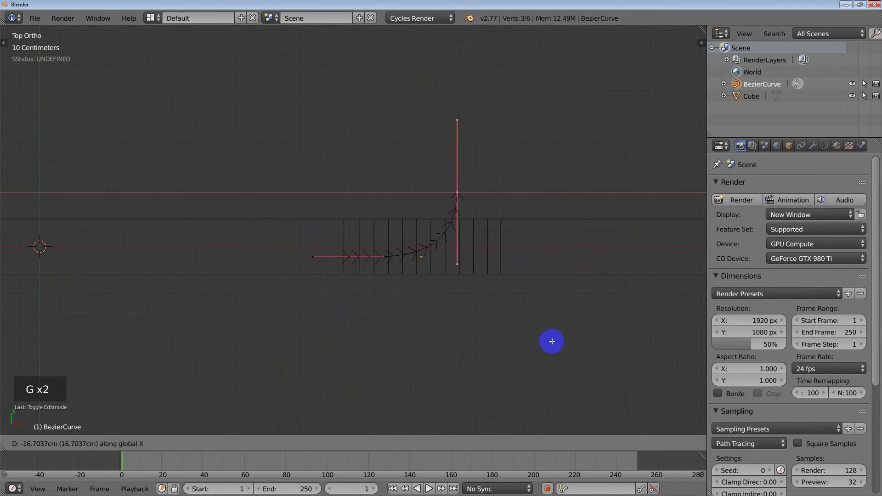
{"action": "key", "text": "Tab"}
{"action": "middle_click", "coordinate": [426, 346]}
Extrude extra points from the curve's end to stretch its upturned leg taller
{"action": "key", "text": "Tab"}
{"action": "middle_click", "coordinate": [377, 209]}
{"action": "scroll", "scroll_direction": "down", "scroll_amount": 3}
{"action": "middle_click", "coordinate": [446, 288]}
{"action": "key", "text": "e"}
{"action": "middle_click", "coordinate": [388, 372]}
{"action": "right_click", "coordinate": [441, 291]}
{"action": "key", "text": "e"}
{"action": "key", "text": "Tab"}
{"action": "scroll", "scroll_direction": "down", "scroll_amount": 3}
{"action": "middle_click", "coordinate": [352, 357]}
{"action": "scroll", "scroll_direction": "down", "scroll_amount": 3}
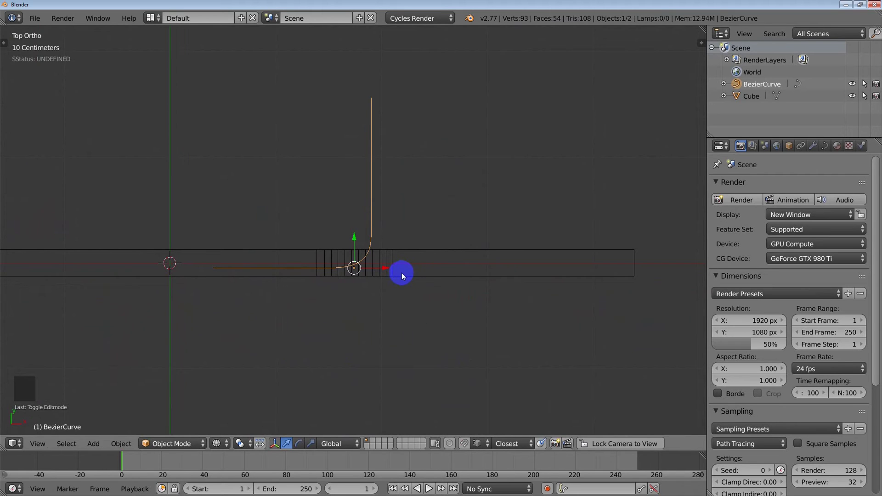
Give the bar a Curve modifier with BezierCurve as its deforming object
{"action": "right_click", "coordinate": [403, 276]}
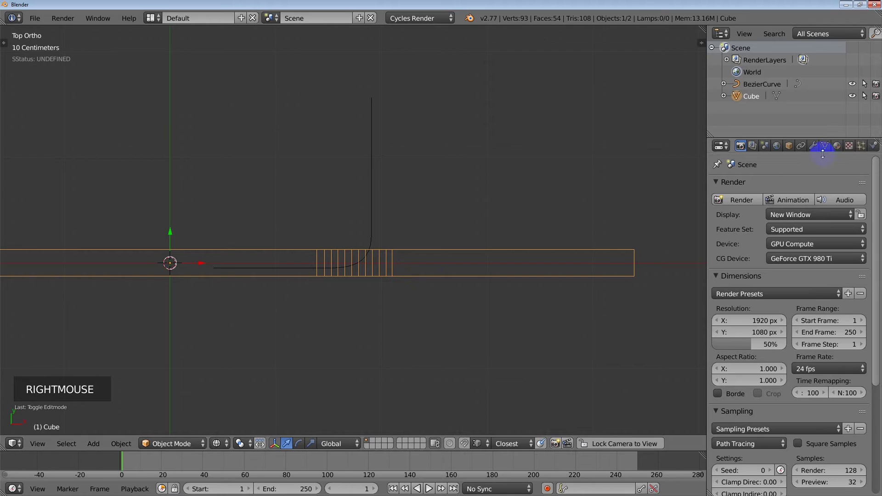
{"action": "left_click", "coordinate": [814, 148]}
{"action": "left_click", "coordinate": [765, 190]}
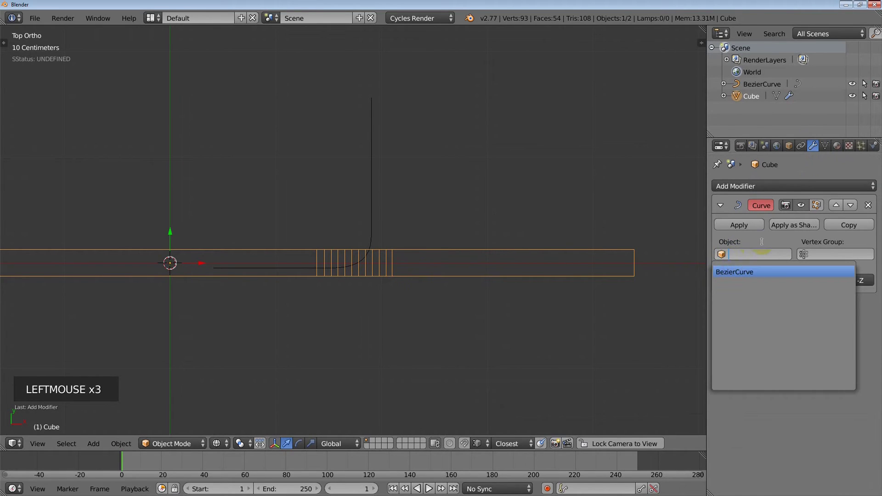
{"action": "left_click", "coordinate": [790, 256]}
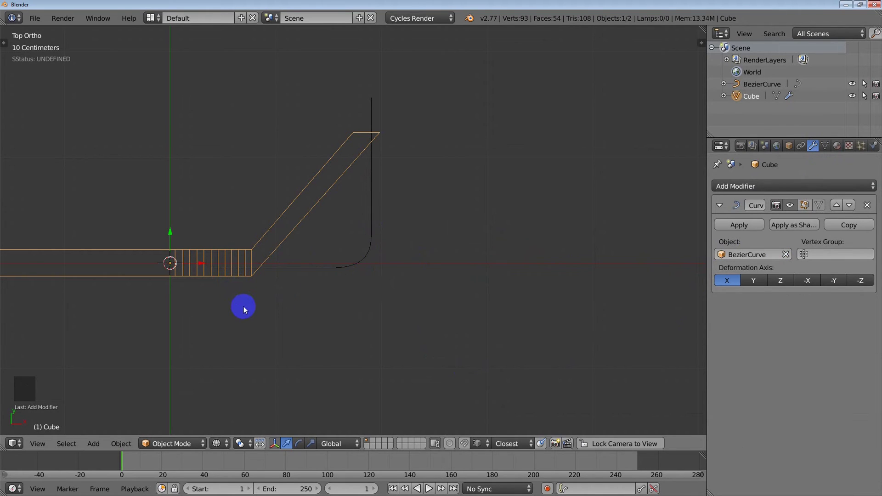
Move the bar and nudge the curve so the bend lines up on the bar's loop band
{"action": "right_click", "coordinate": [227, 268]}
{"action": "right_click", "coordinate": [230, 274]}
{"action": "key", "text": "g"}
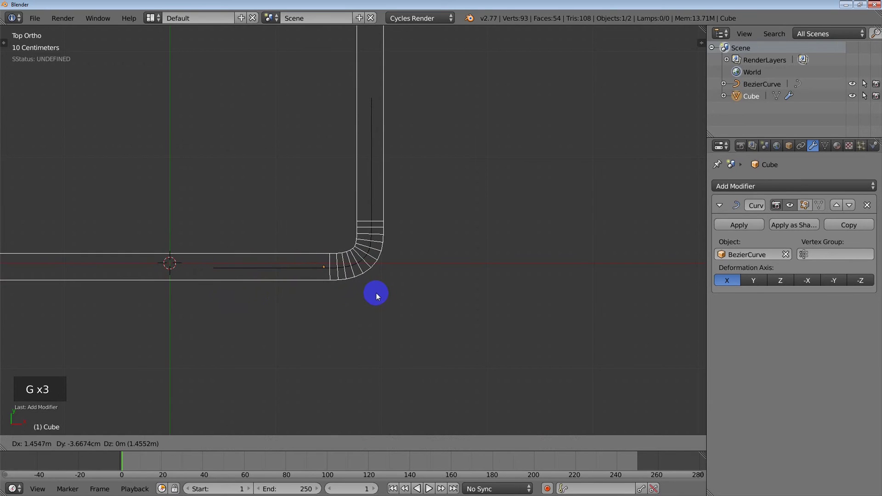
{"action": "middle_click", "coordinate": [375, 293]}
{"action": "right_click", "coordinate": [342, 237]}
{"action": "key", "text": "g"}
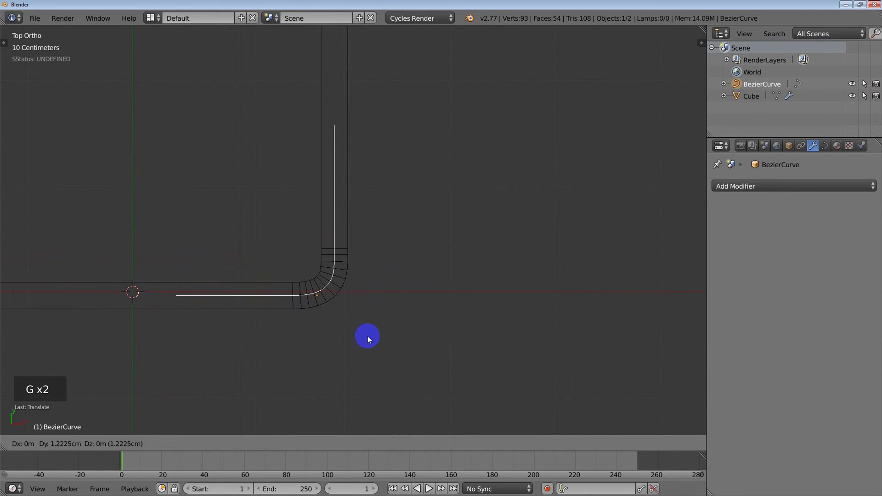
{"action": "scroll", "scroll_direction": "down", "scroll_amount": 3}
{"action": "middle_click", "coordinate": [365, 340]}
{"action": "scroll", "scroll_direction": "down", "scroll_amount": 3}
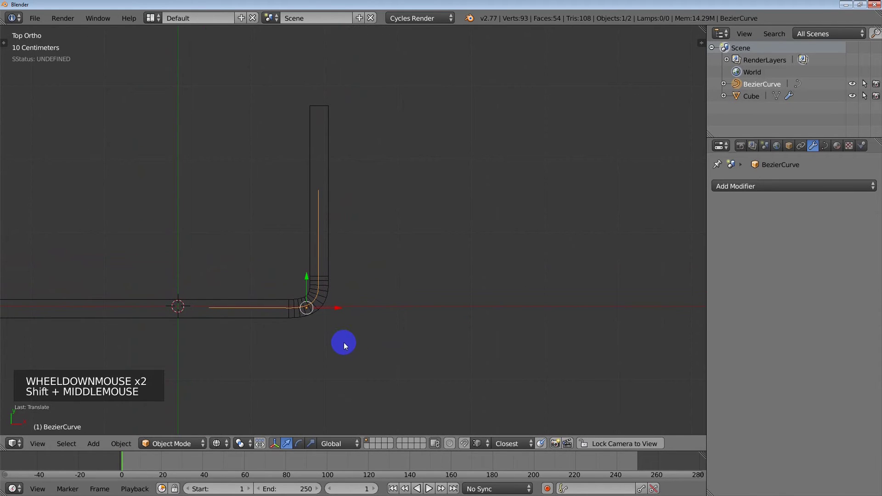
In the curve's Object Data properties, collapse Shape and Geometry panels and expand Shape Keys
{"action": "middle_click", "coordinate": [345, 345]}
{"action": "middle_click", "coordinate": [353, 341]}
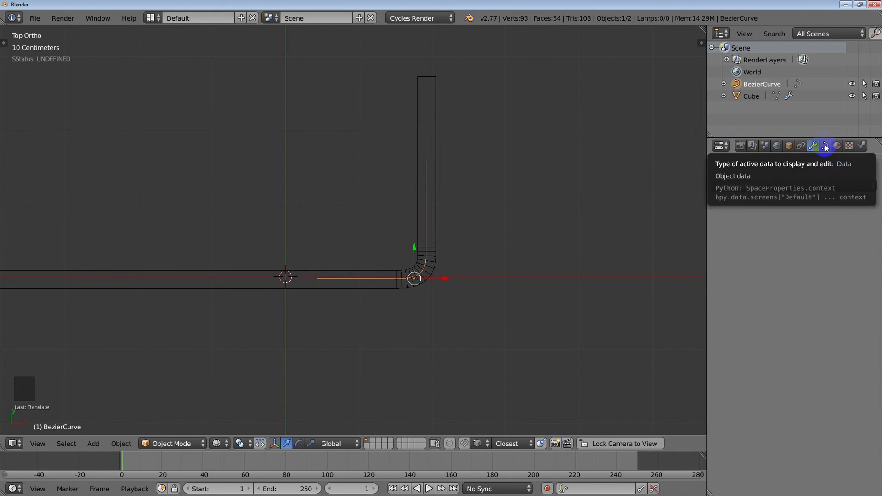
{"action": "left_click", "coordinate": [827, 147]}
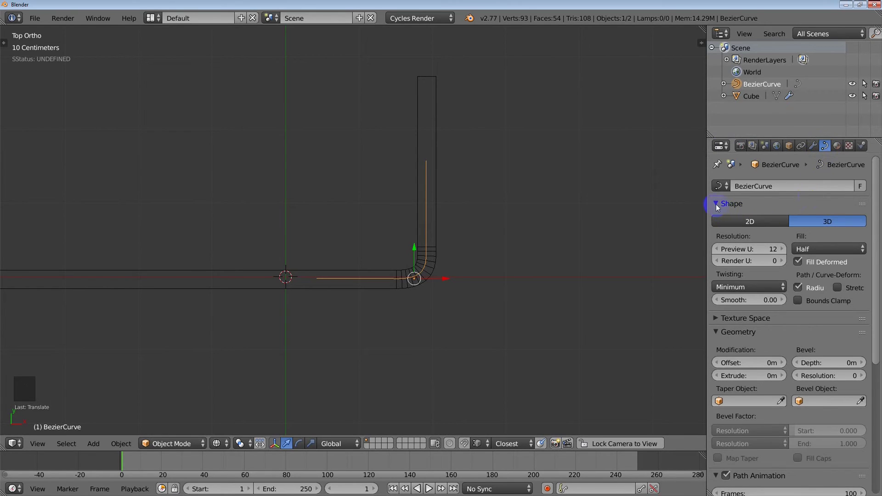
{"action": "left_click", "coordinate": [718, 207]}
{"action": "left_click", "coordinate": [721, 230]}
{"action": "left_click", "coordinate": [721, 245]}
{"action": "left_click", "coordinate": [720, 262]}
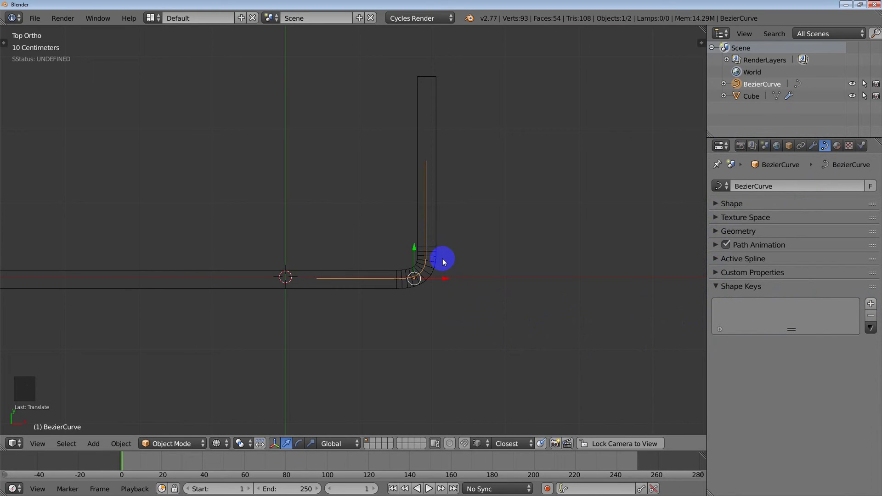
Place the 3D cursor near the bend of the curve
{"action": "scroll", "scroll_direction": "up", "scroll_amount": 3}
{"action": "scroll", "scroll_direction": "up", "scroll_amount": 3}
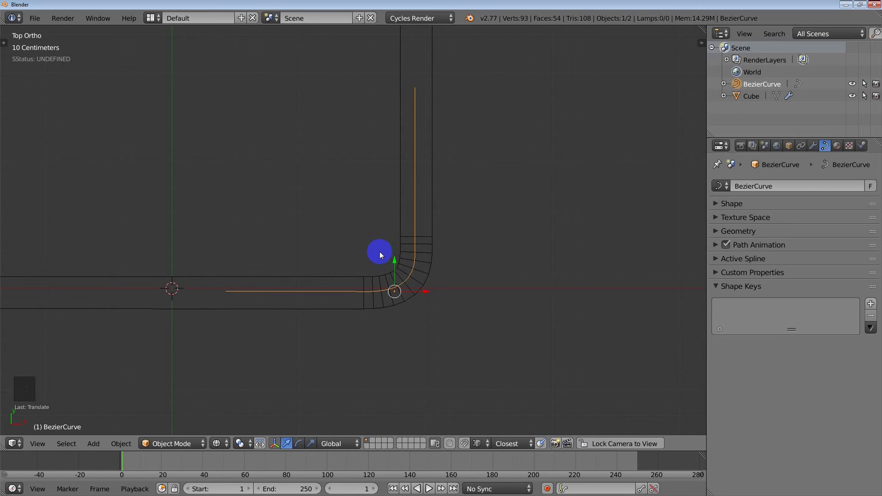
{"action": "left_click", "coordinate": [382, 254]}
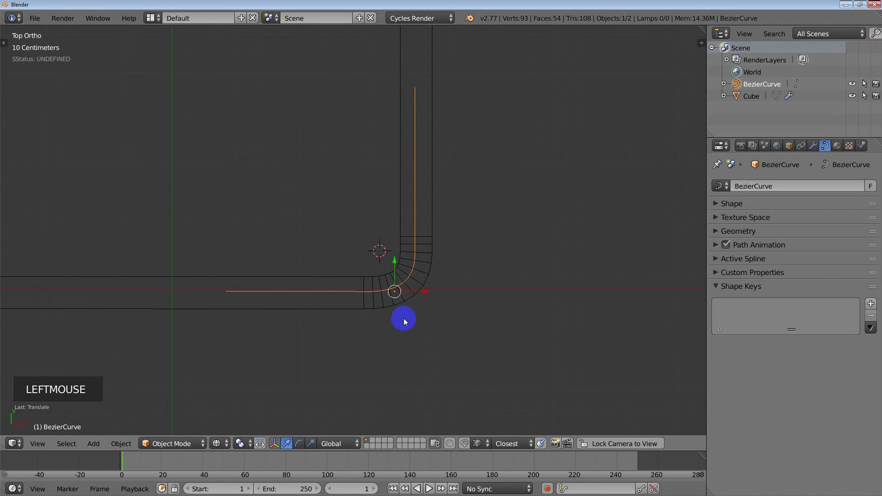
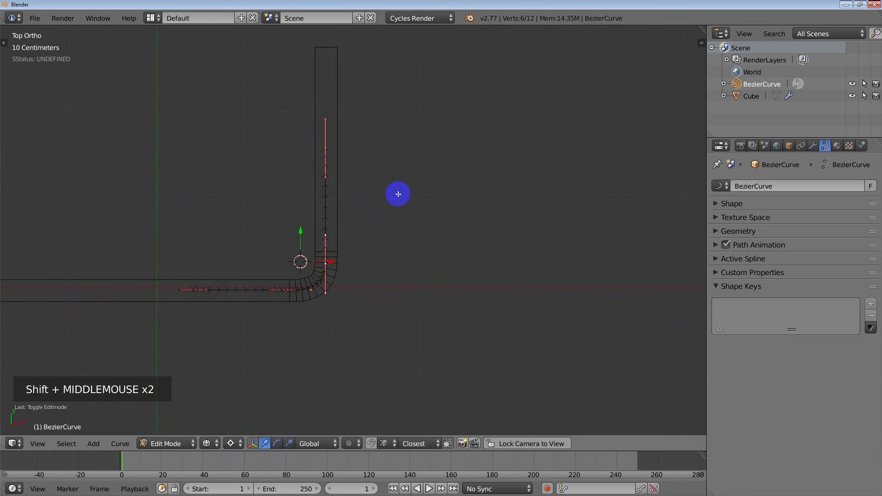
Rotate and move the curve's bent points back down toward a straight line
{"action": "key", "text": "r"}
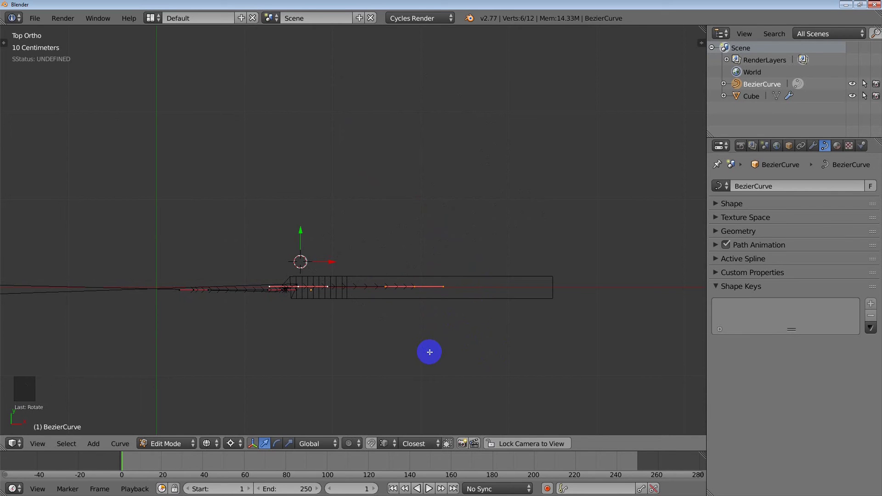
{"action": "scroll", "scroll_direction": "up", "scroll_amount": 3}
{"action": "middle_click", "coordinate": [330, 317]}
{"action": "key", "text": "g"}
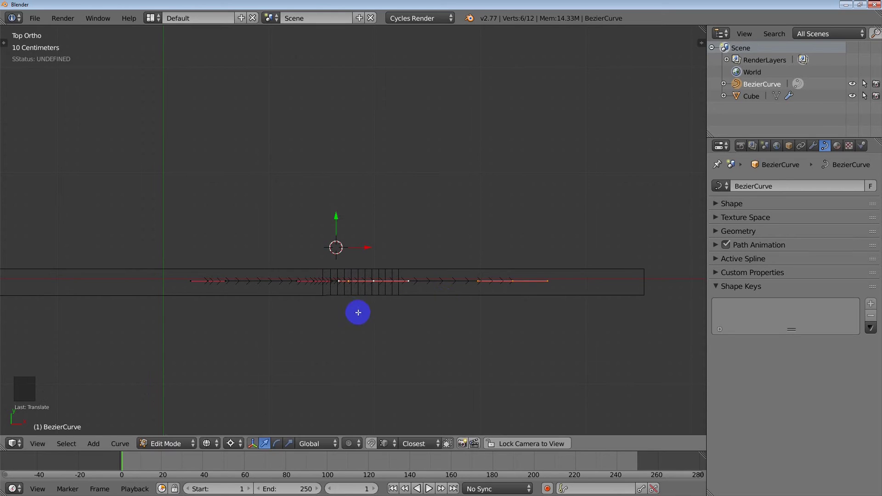
{"action": "left_click", "coordinate": [243, 442]}
Select all points, scale them flat about the chosen pivot, and return to Object Mode
{"action": "key", "text": "a"}
{"action": "key", "text": "a"}
{"action": "key", "text": "s"}
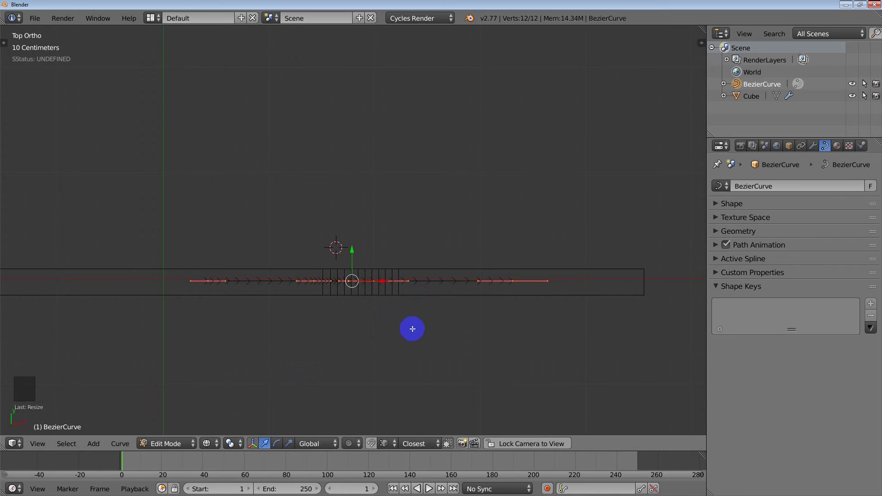
{"action": "left_click", "coordinate": [235, 445]}
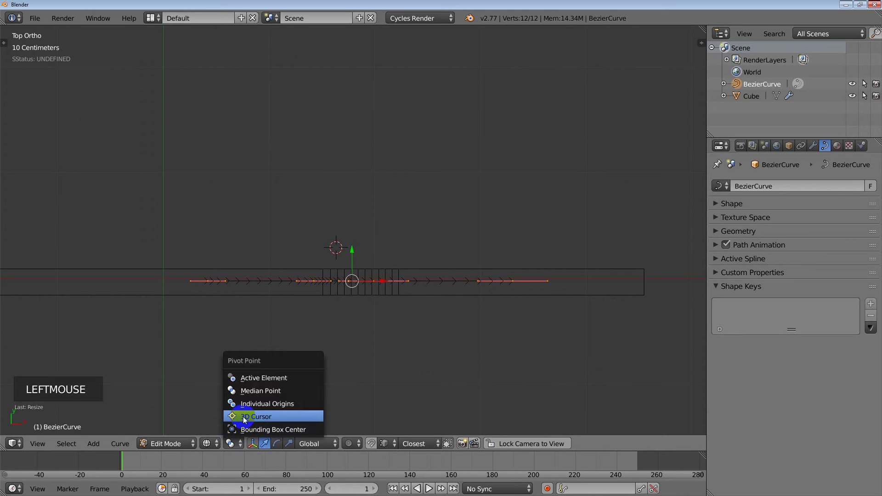
{"action": "key", "text": "Tab"}
Add a Basis shape key and a second key renamed 'Curve' to the Bezier curve
{"action": "middle_click", "coordinate": [444, 330]}
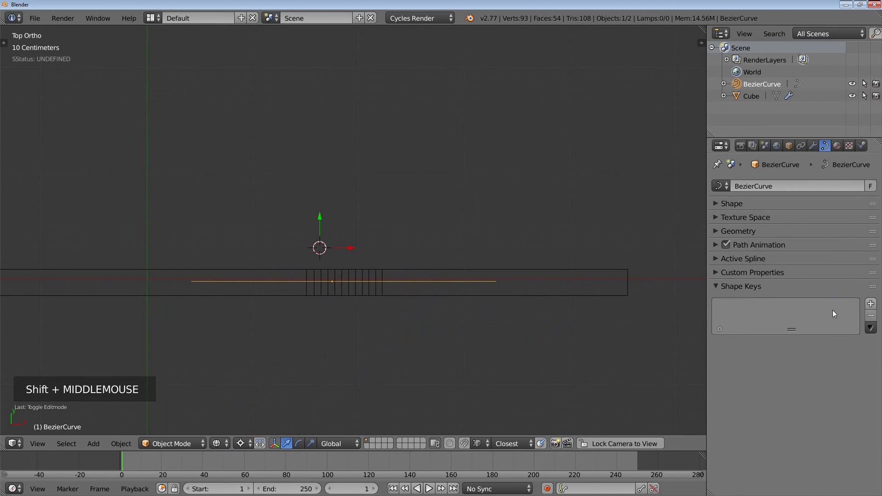
{"action": "left_click", "coordinate": [873, 306]}
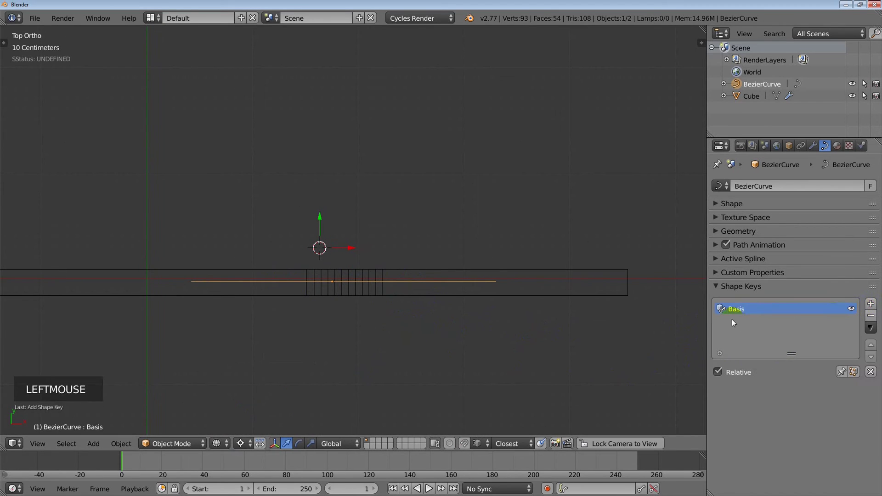
{"action": "left_click", "coordinate": [872, 305]}
{"action": "double_click", "coordinate": [744, 323]}
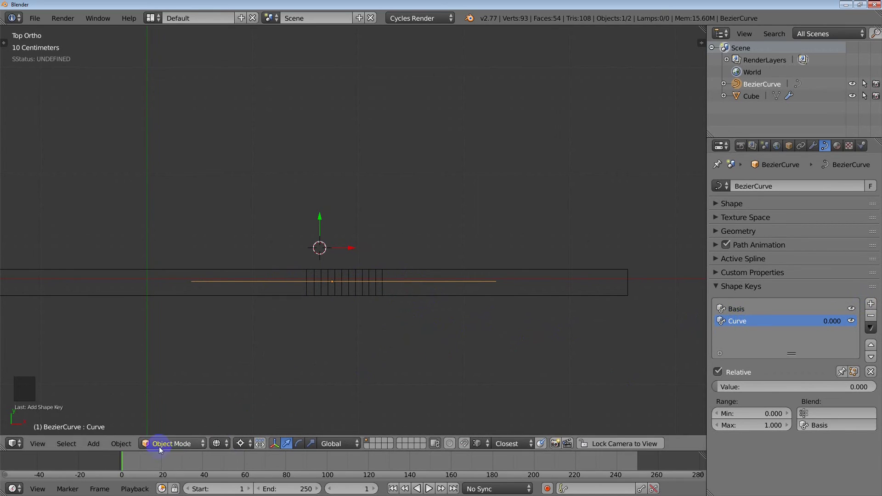
With the Curve key active, enter Edit Mode and select the curve's end points
{"action": "left_click", "coordinate": [162, 447]}
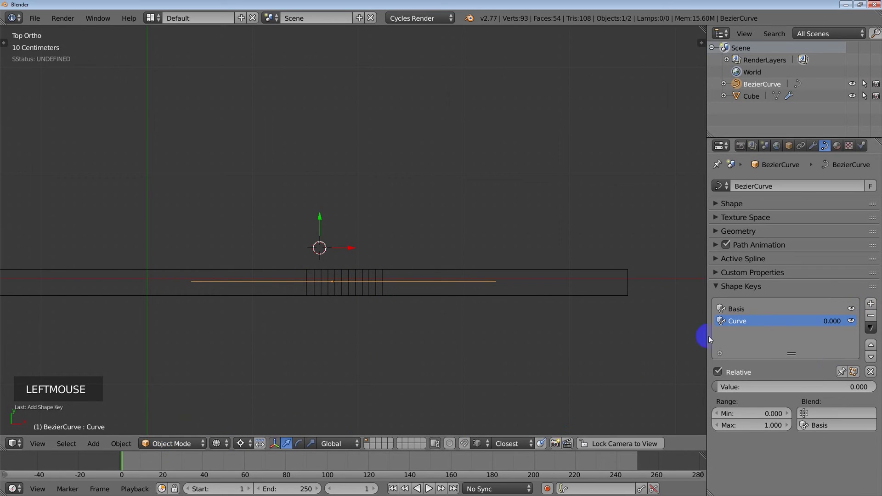
{"action": "left_click", "coordinate": [195, 445]}
{"action": "middle_click", "coordinate": [392, 336]}
{"action": "right_click", "coordinate": [352, 290]}
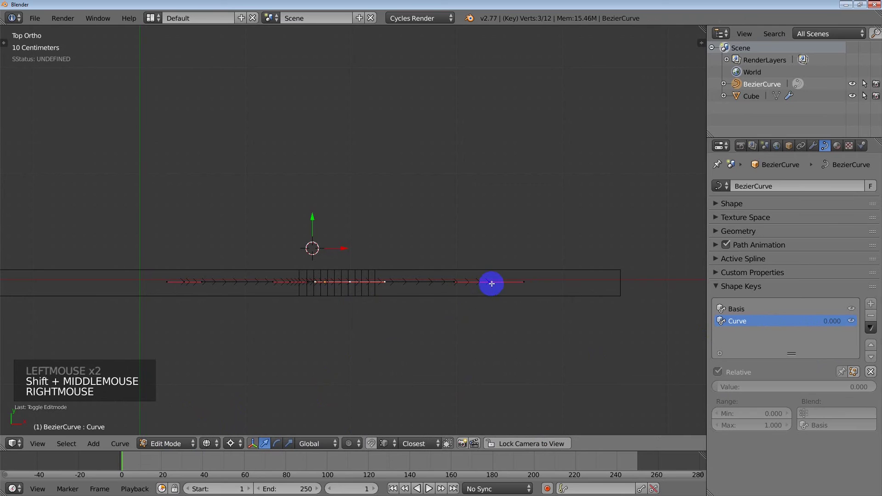
{"action": "middle_click", "coordinate": [457, 344]}
{"action": "right_click", "coordinate": [457, 344]}
Rotate the end section 90° and move it into place, then return to Object Mode
{"action": "key", "text": "r"}
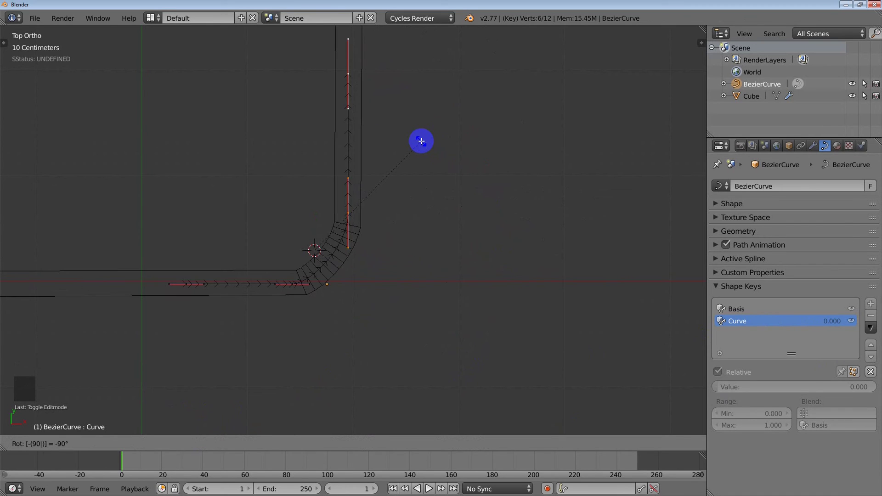
{"action": "middle_click", "coordinate": [368, 275]}
{"action": "key", "text": "g"}
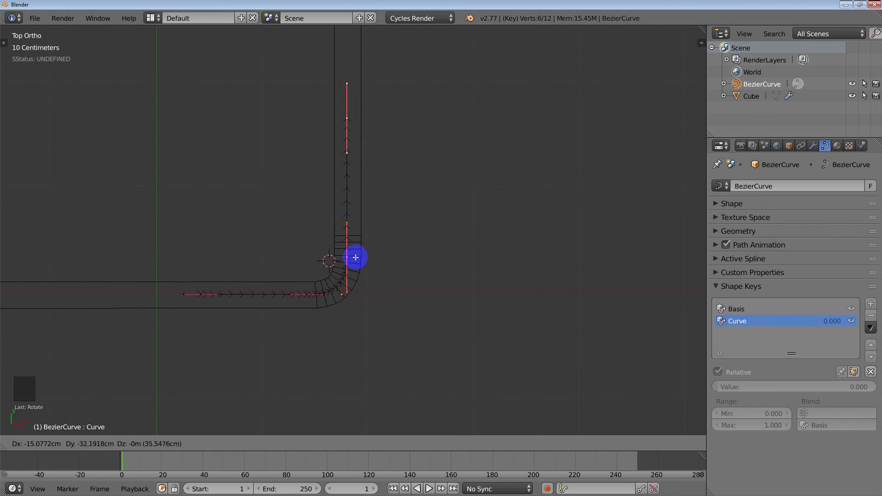
{"action": "middle_click", "coordinate": [389, 282]}
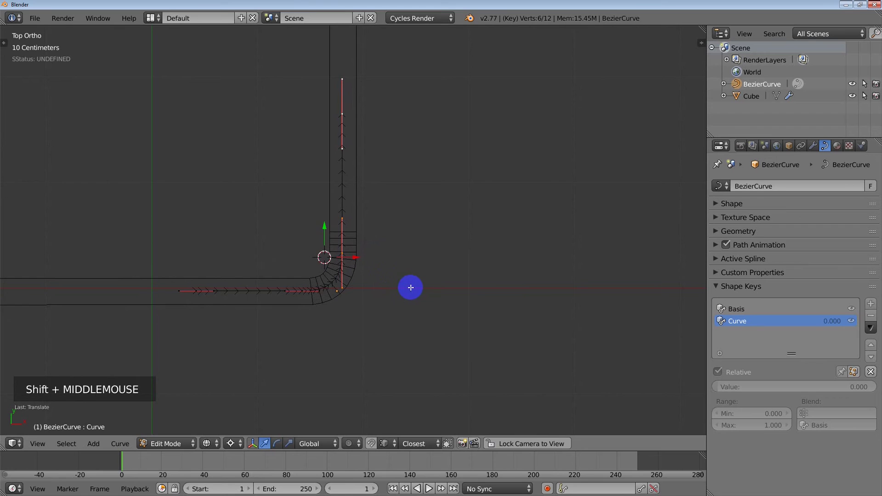
{"action": "middle_click", "coordinate": [412, 288]}
{"action": "key", "text": "Tab"}
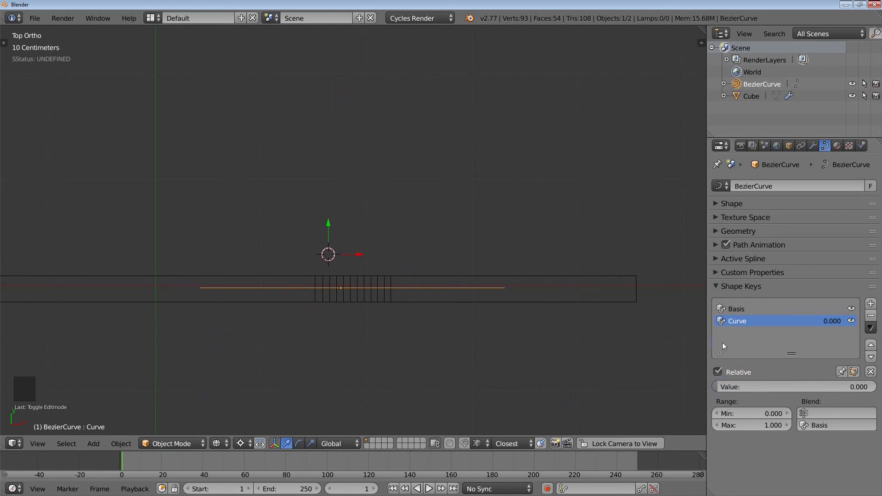
Set the Curve shape key Value to 1.000 so the bar bends into its L
{"action": "left_click", "coordinate": [720, 390]}
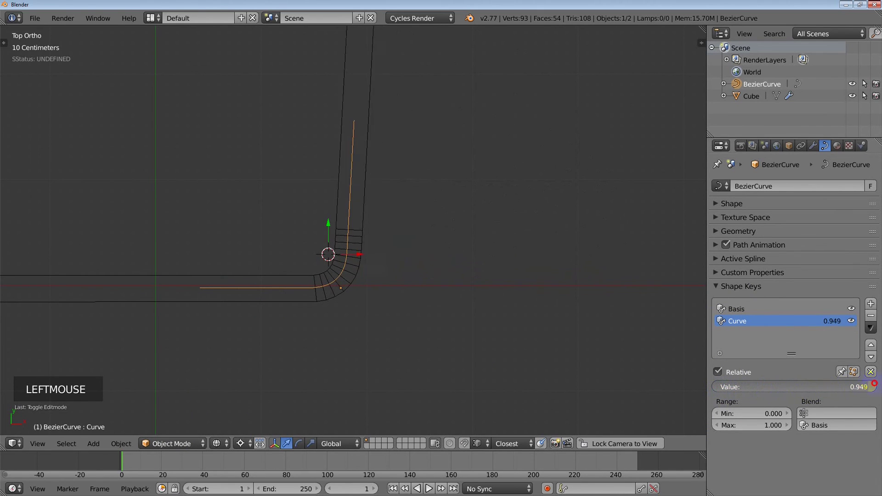
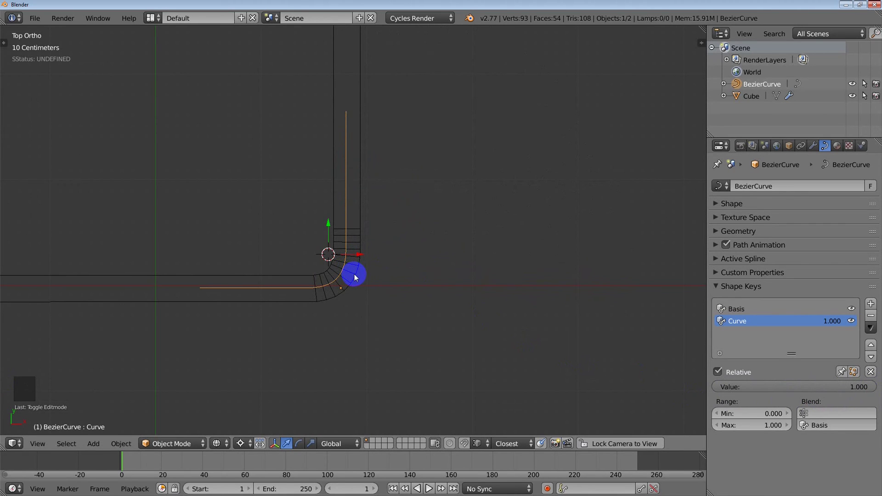
{"action": "scroll", "scroll_direction": "down", "scroll_amount": 3}
Add a camera with Shift+A, look through it, and show the N panel
{"action": "middle_click", "coordinate": [333, 314]}
{"action": "scroll", "scroll_direction": "down", "scroll_amount": 3}
{"action": "key", "text": "shift+a"}
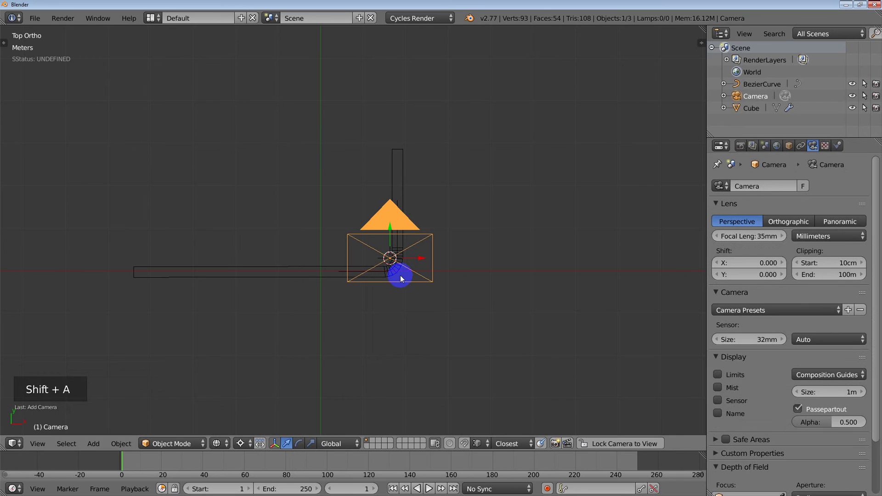
{"action": "key", "text": "KP_0"}
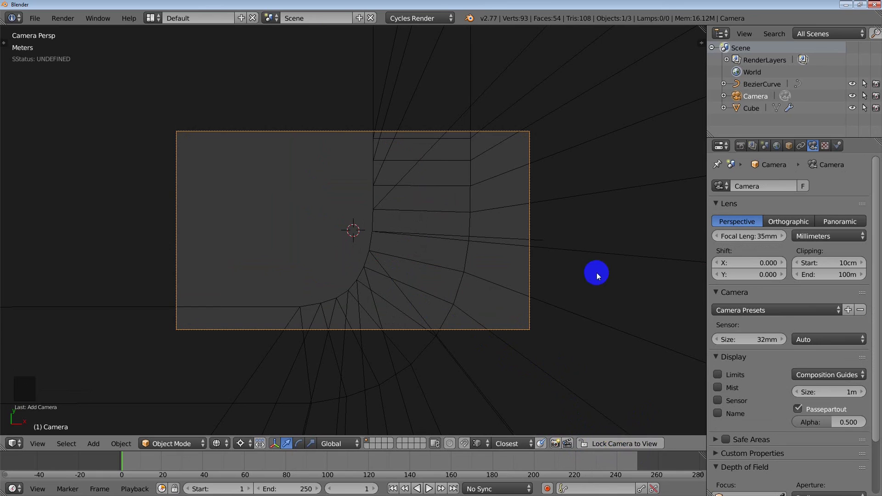
{"action": "key", "text": "n"}
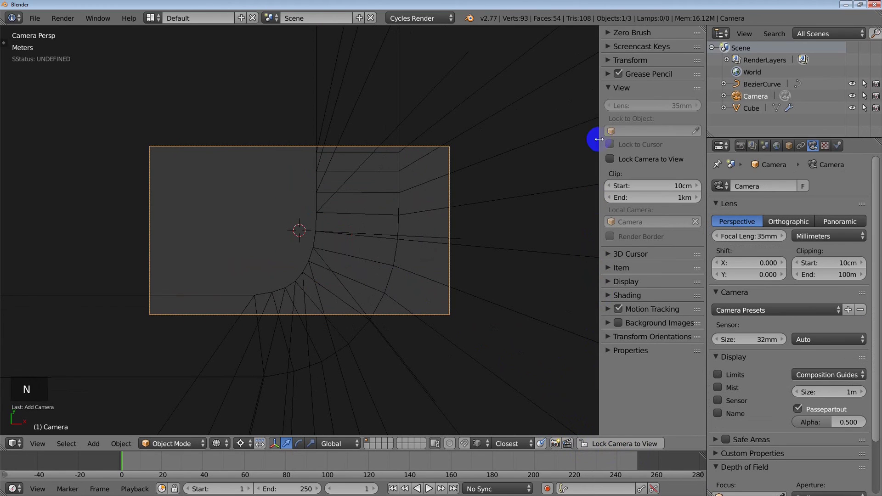
With Lock Camera to View on, steer the camera to frame the bent bar, then release the lock
{"action": "left_click", "coordinate": [613, 160]}
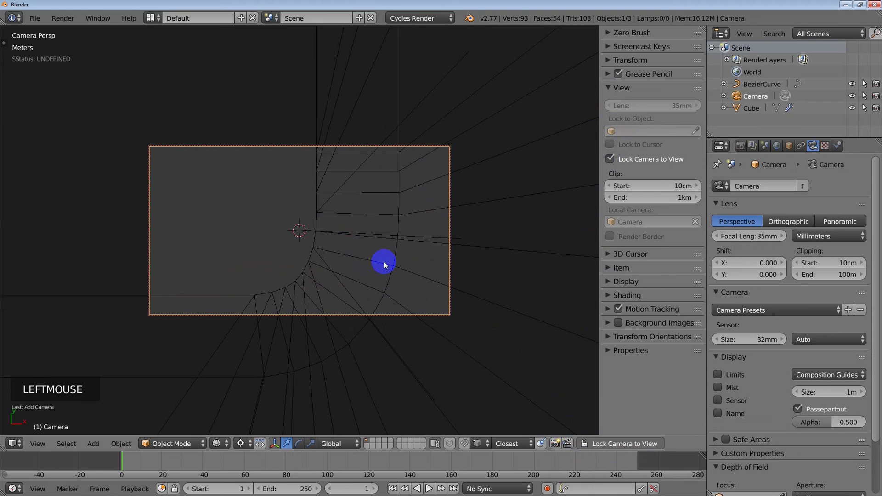
{"action": "scroll", "scroll_direction": "down", "scroll_amount": 3}
{"action": "scroll", "scroll_direction": "down", "scroll_amount": 3}
{"action": "middle_click", "coordinate": [373, 296]}
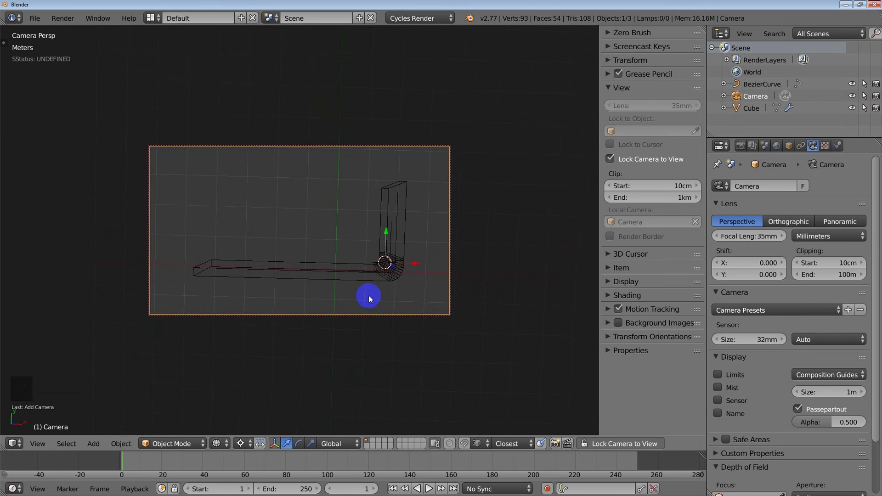
{"action": "left_click", "coordinate": [612, 159]}
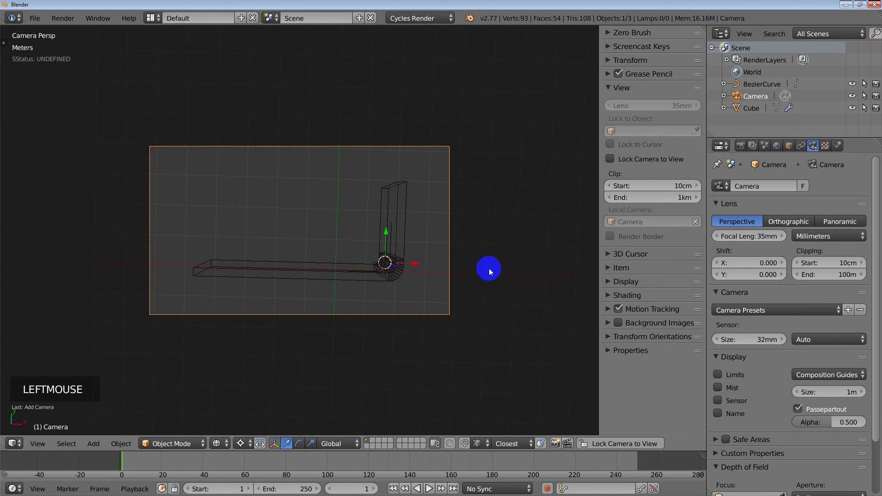
Leave camera view, select the bar and curve, and reposition the camera beside the bar
{"action": "key", "text": "n"}
{"action": "scroll", "scroll_direction": "down", "scroll_amount": 3}
{"action": "middle_click", "coordinate": [420, 315]}
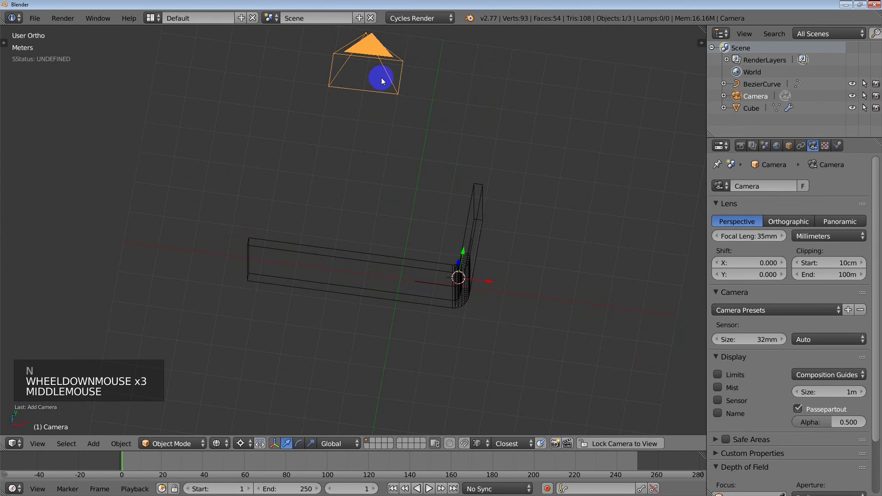
{"action": "right_click", "coordinate": [408, 260]}
{"action": "middle_click", "coordinate": [463, 306]}
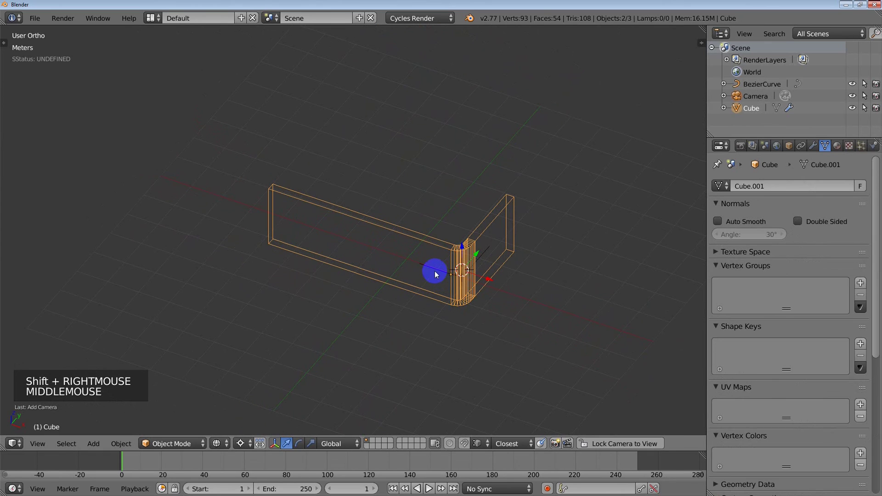
{"action": "right_click", "coordinate": [437, 273]}
{"action": "scroll", "scroll_direction": "down", "scroll_amount": 3}
{"action": "middle_click", "coordinate": [437, 294]}
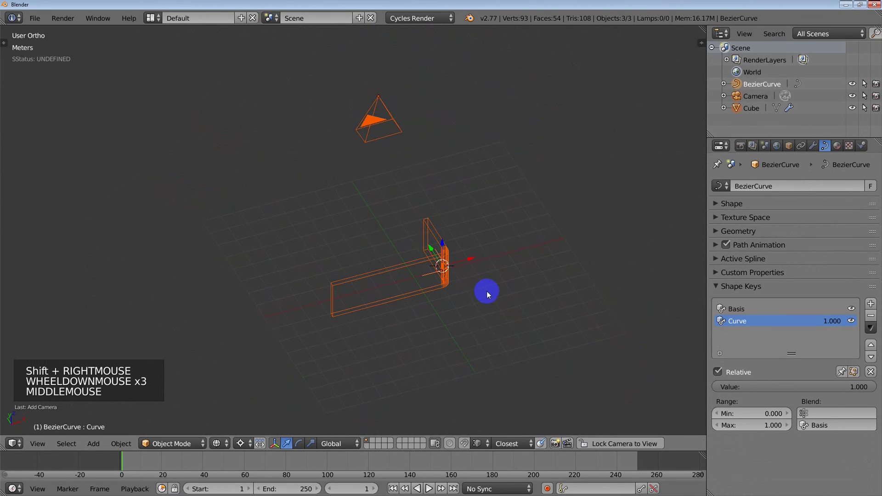
{"action": "key", "text": "ctrl+g"}
{"action": "middle_click", "coordinate": [430, 285]}
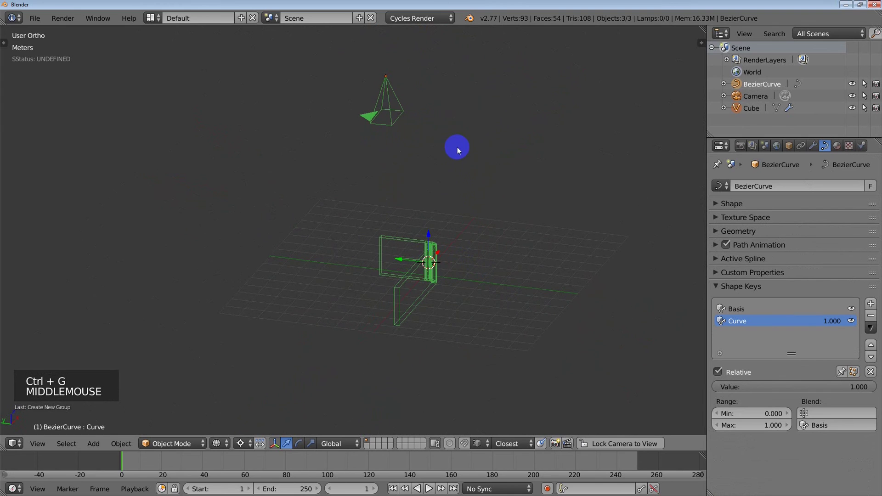
{"action": "key", "text": "r"}
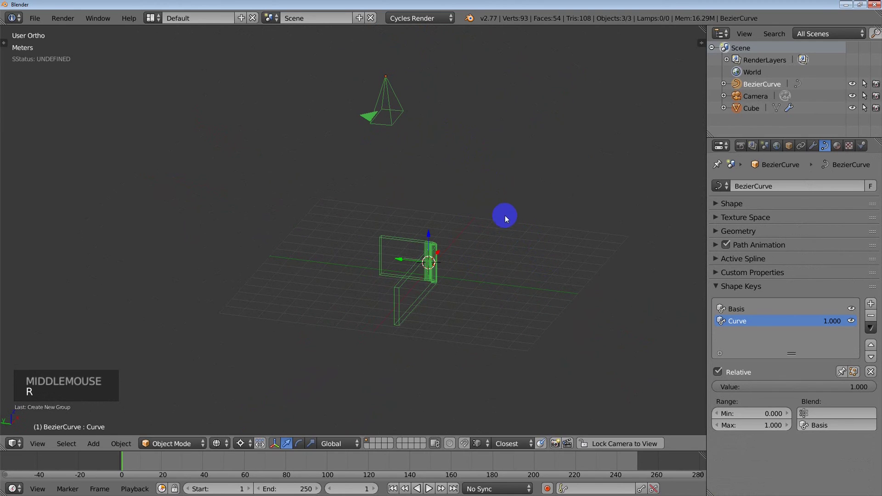
{"action": "key", "text": "r"}
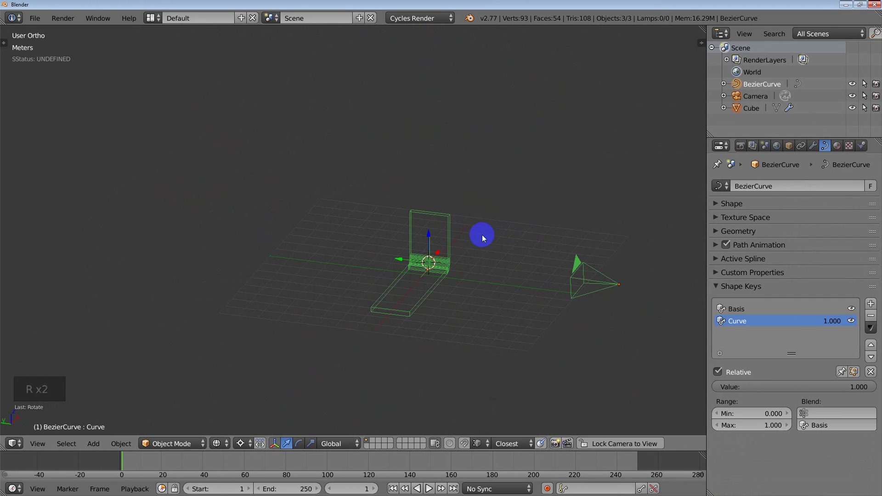
{"action": "middle_click", "coordinate": [486, 245]}
Select the camera, look through it, and switch the viewport to Solid shading
{"action": "key", "text": "KP_0"}
{"action": "scroll", "scroll_direction": "up", "scroll_amount": 3}
{"action": "key", "text": "z"}
{"action": "middle_click", "coordinate": [417, 294]}
{"action": "right_click", "coordinate": [416, 257]}
{"action": "key", "text": "KP_0"}
{"action": "left_click", "coordinate": [625, 445]}
Re-aim the view of the L-bent bar and turn Lock Camera to View back on
{"action": "middle_click", "coordinate": [414, 300]}
{"action": "middle_click", "coordinate": [428, 300]}
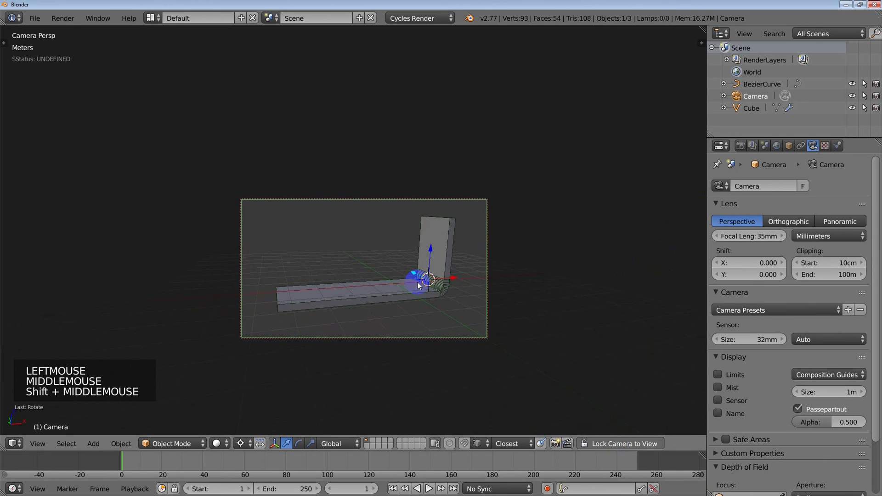
{"action": "scroll", "scroll_direction": "down", "scroll_amount": 3}
{"action": "middle_click", "coordinate": [412, 295]}
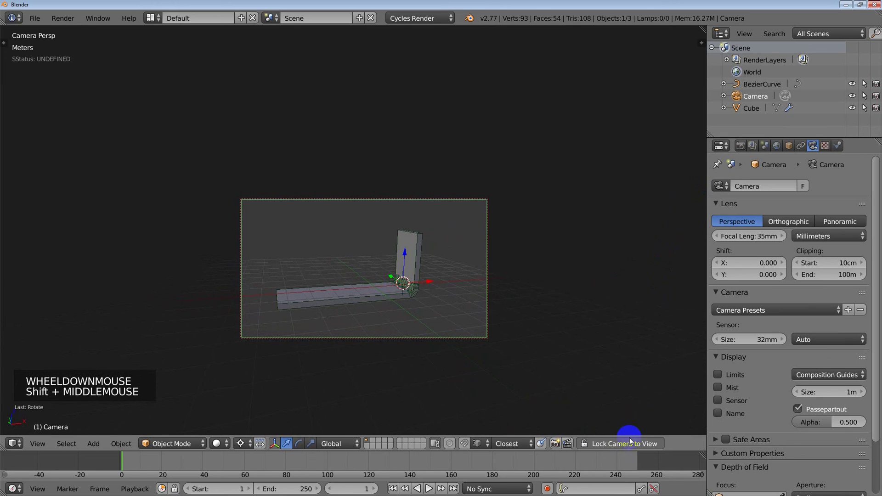
{"action": "left_click", "coordinate": [628, 444]}
Select the bar and the Bezier curve in wireframe view to reach its shape keys
{"action": "scroll", "scroll_direction": "up", "scroll_amount": 3}
{"action": "scroll", "scroll_direction": "up", "scroll_amount": 3}
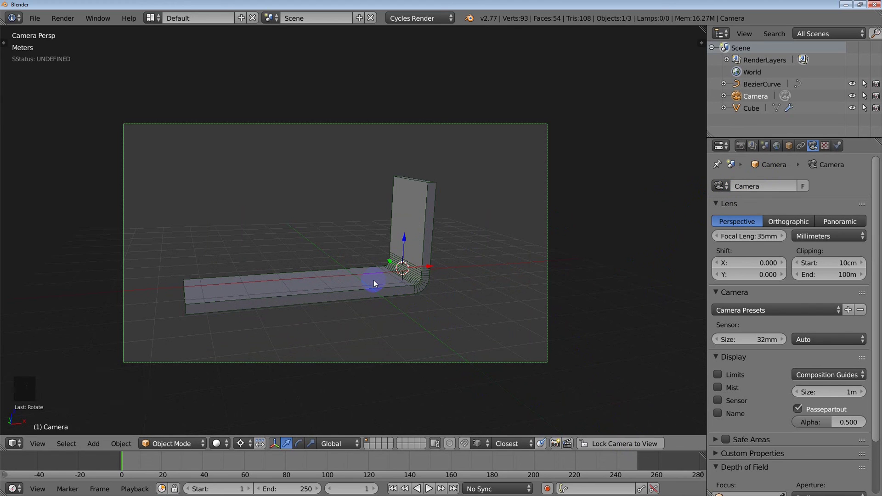
{"action": "right_click", "coordinate": [375, 282]}
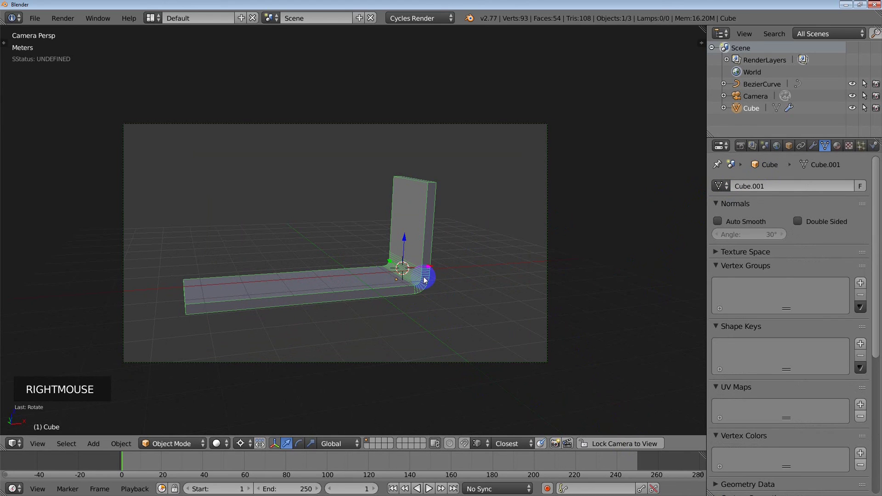
{"action": "key", "text": "z"}
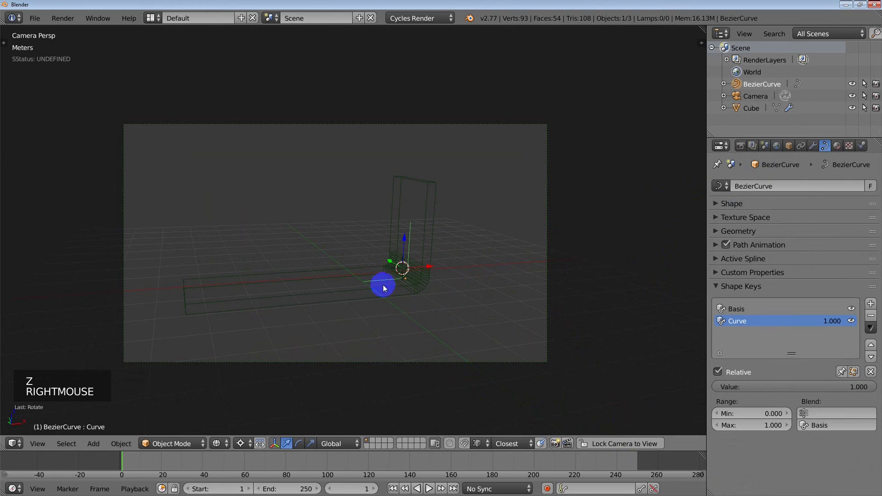
{"action": "right_click", "coordinate": [628, 346]}
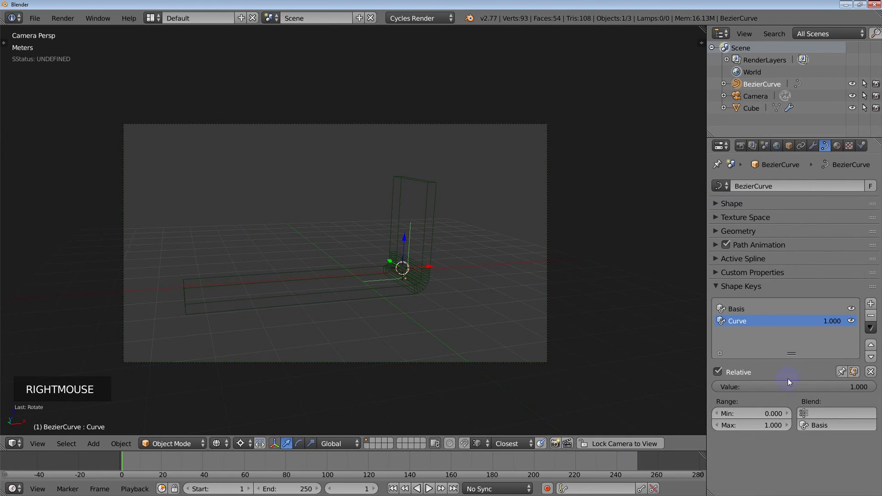
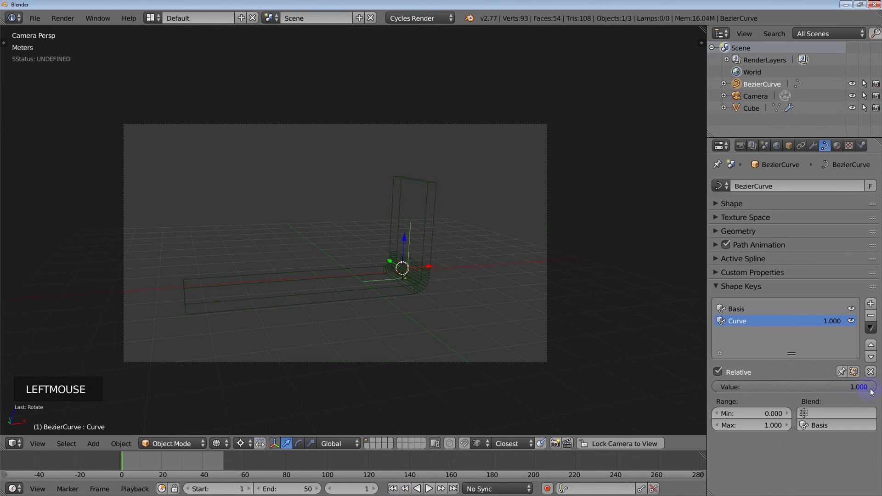
Keyframe the Curve shape key at 0.000 on frame 1 and 1.000 on frame 50
{"action": "left_click", "coordinate": [872, 391]}
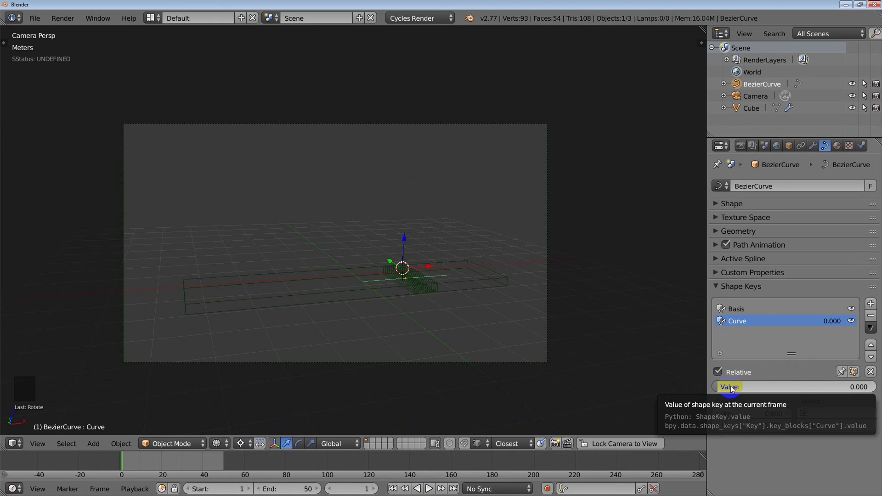
{"action": "key", "text": "i"}
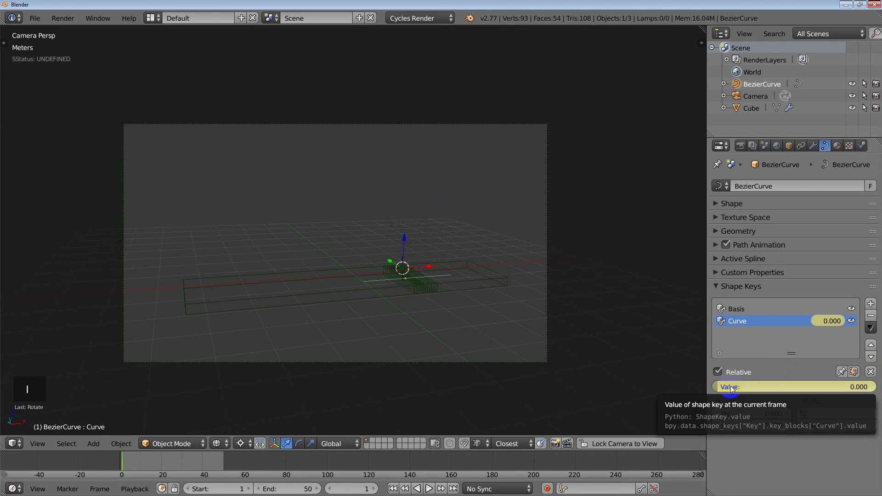
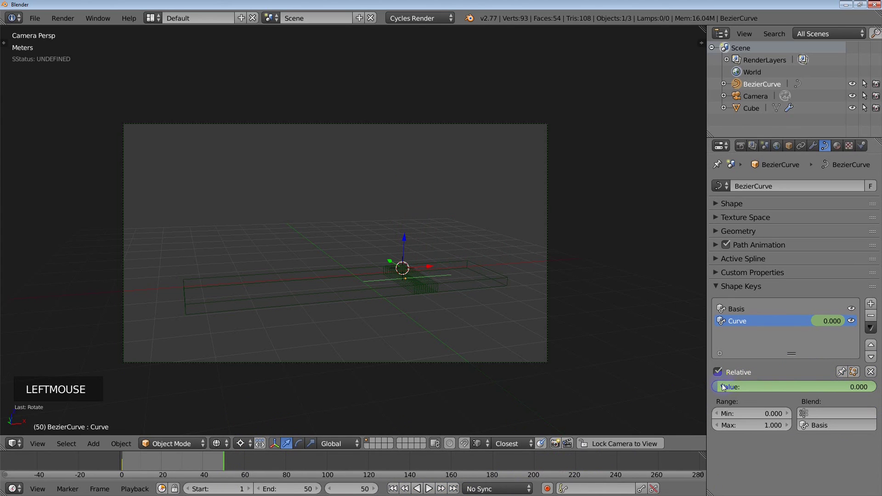
{"action": "left_click", "coordinate": [722, 387]}
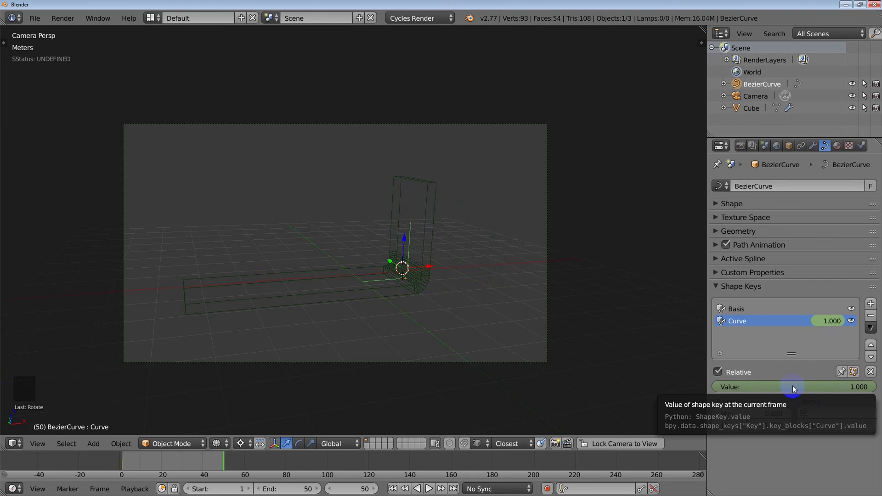
{"action": "key", "text": "i"}
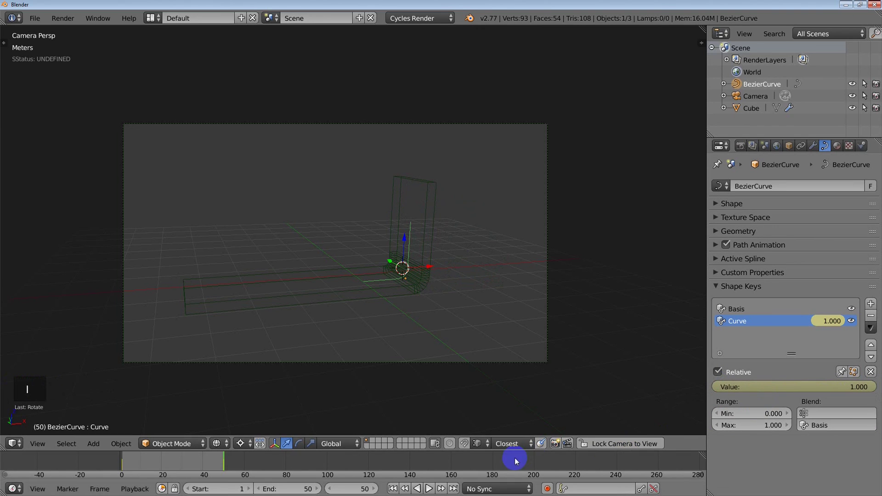
Return to solid shading and play the animation so the bar bends upward
{"action": "key", "text": "z"}
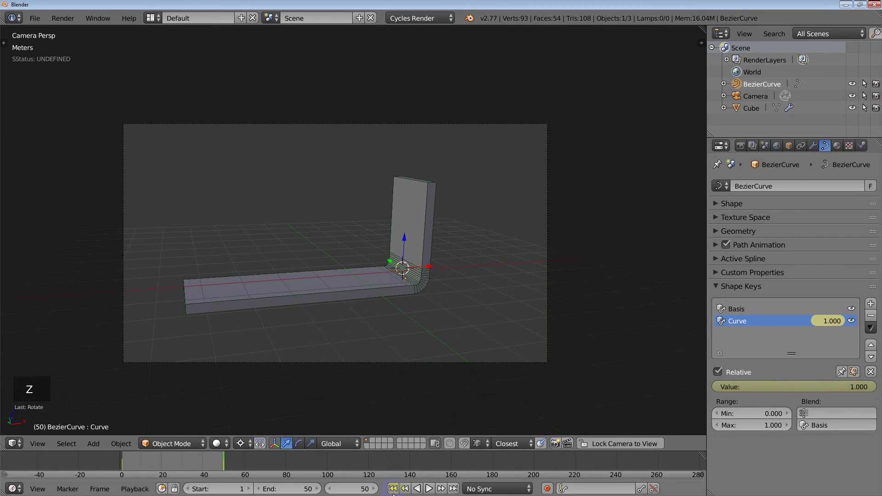
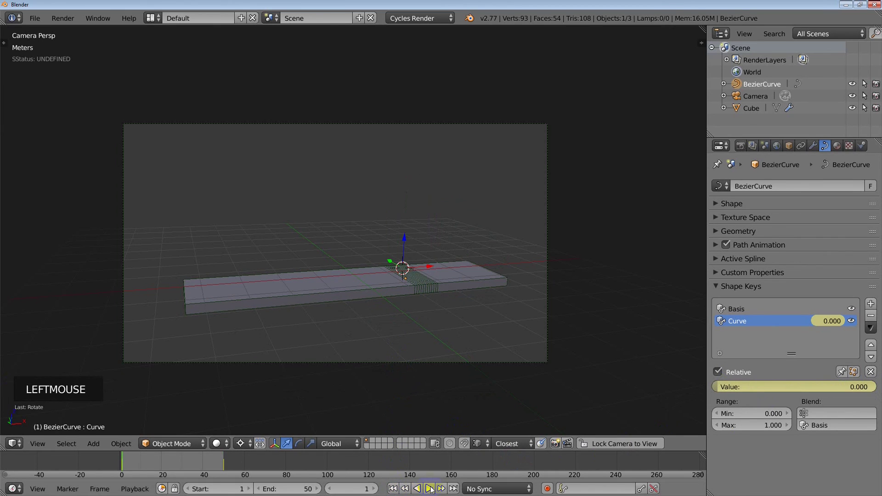
{"action": "left_click", "coordinate": [432, 489]}
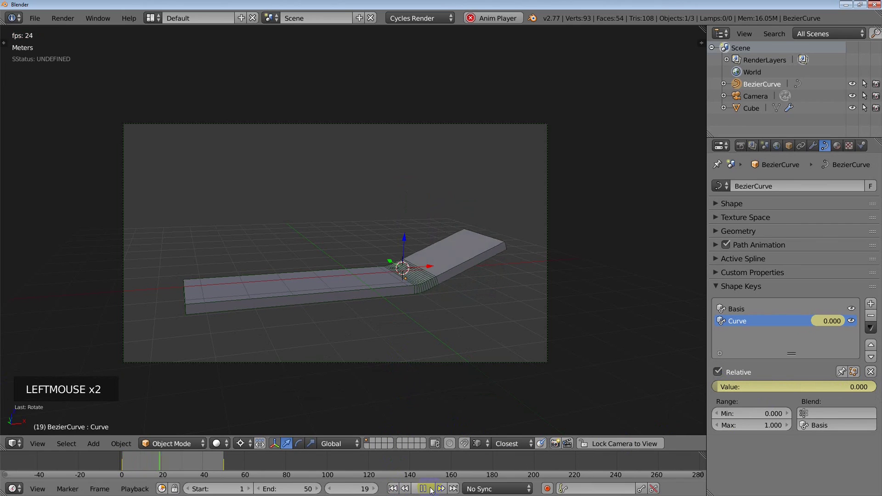